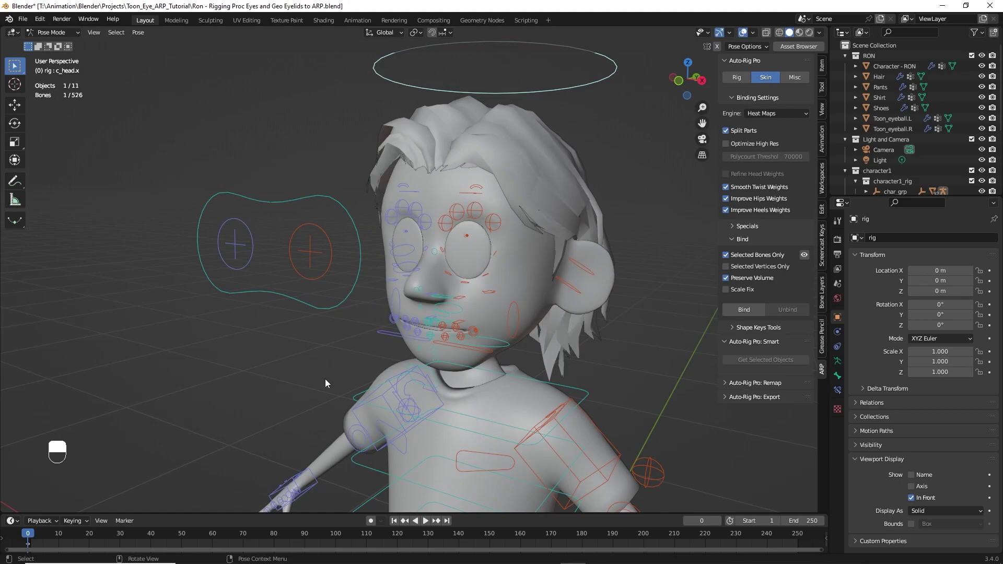
Orbit and zoom the view in close on the character's left eyeball
{"action": "middle_click", "coordinate": [305, 253]}
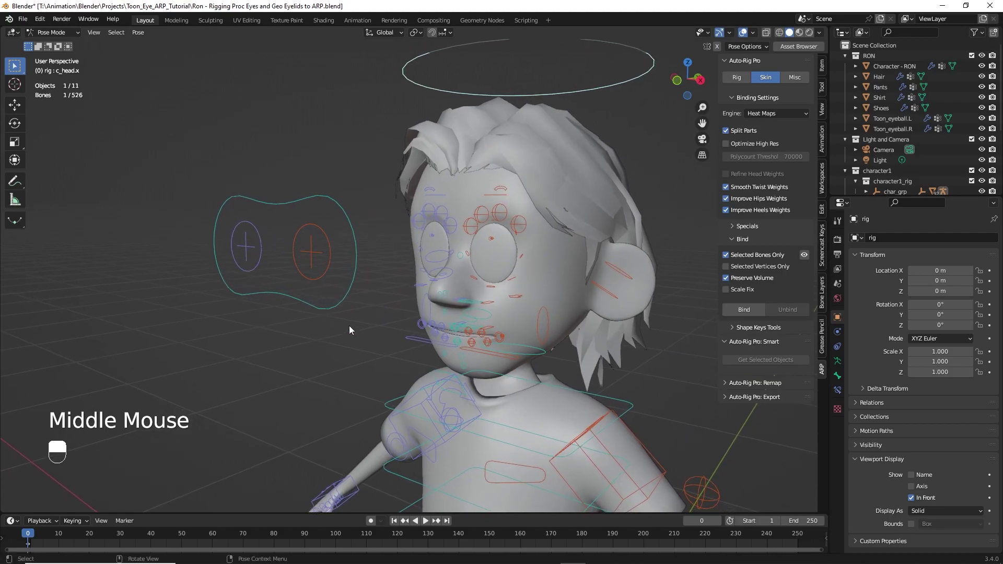
{"action": "middle_click", "coordinate": [326, 290]}
{"action": "left_click_drag", "start_coordinate": [309, 257], "coordinate": [300, 245]}
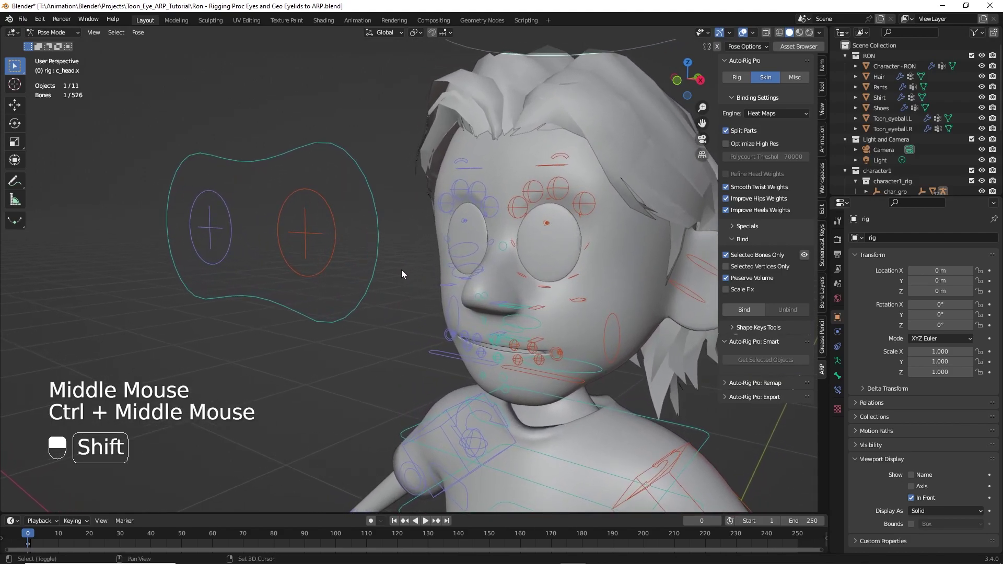
{"action": "left_click_drag", "start_coordinate": [337, 289], "coordinate": [310, 290]}
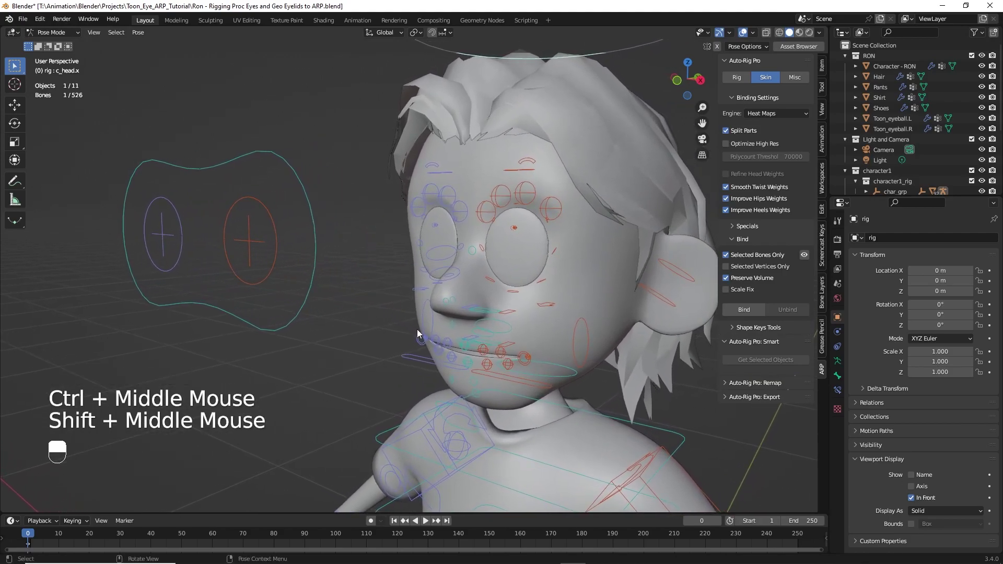
{"action": "left_click_drag", "start_coordinate": [437, 342], "coordinate": [423, 324]}
{"action": "left_click_drag", "start_coordinate": [263, 279], "coordinate": [485, 320]}
{"action": "key", "text": "g"}
{"action": "middle_click", "coordinate": [485, 320]}
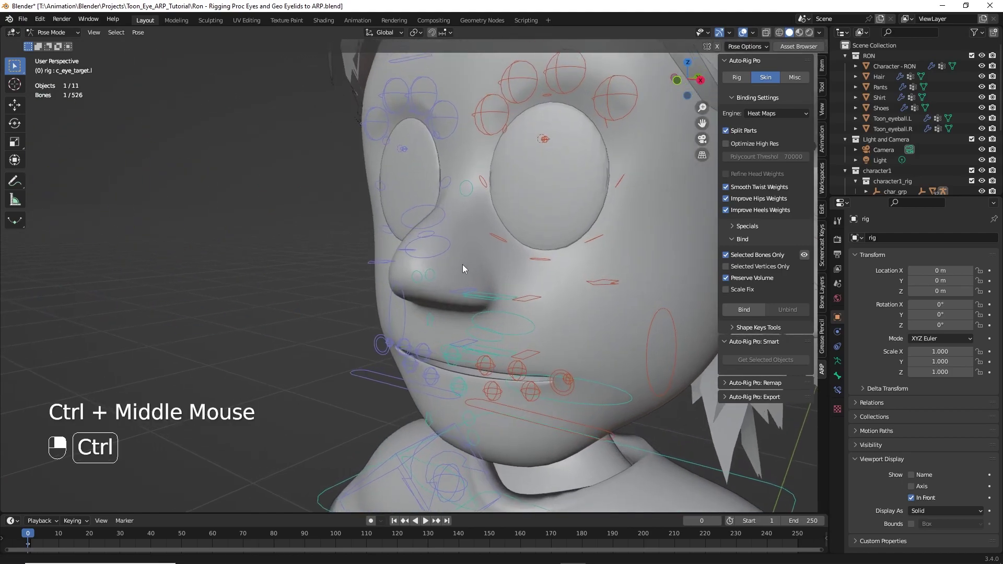
{"action": "left_click_drag", "start_coordinate": [522, 176], "coordinate": [497, 266]}
{"action": "middle_click", "coordinate": [522, 177]}
{"action": "left_click", "coordinate": [486, 331]}
{"action": "left_click_drag", "start_coordinate": [478, 314], "coordinate": [441, 257]}
{"action": "middle_click", "coordinate": [477, 314]}
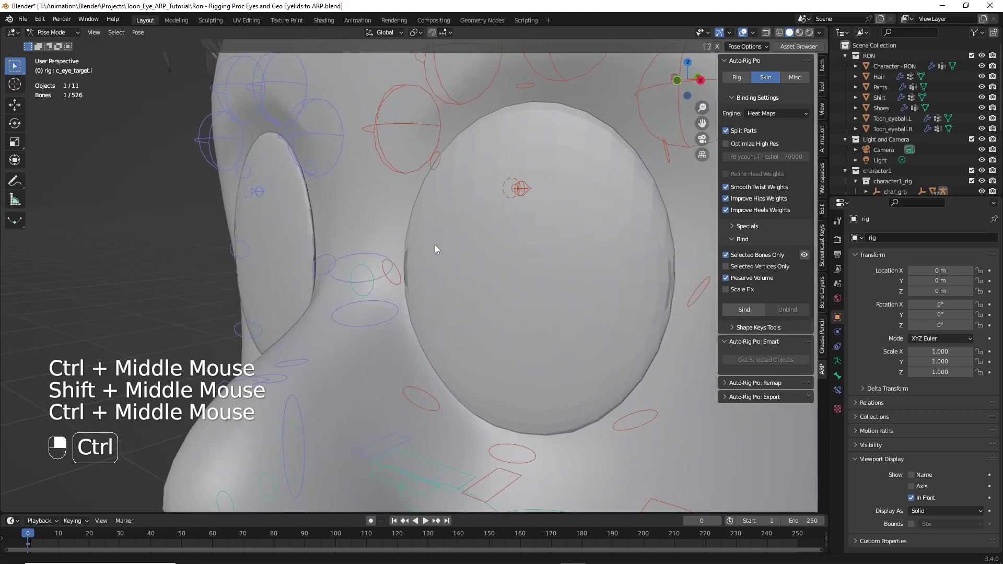
{"action": "left_click", "coordinate": [439, 251]}
{"action": "middle_click", "coordinate": [488, 238]}
{"action": "middle_click", "coordinate": [464, 324]}
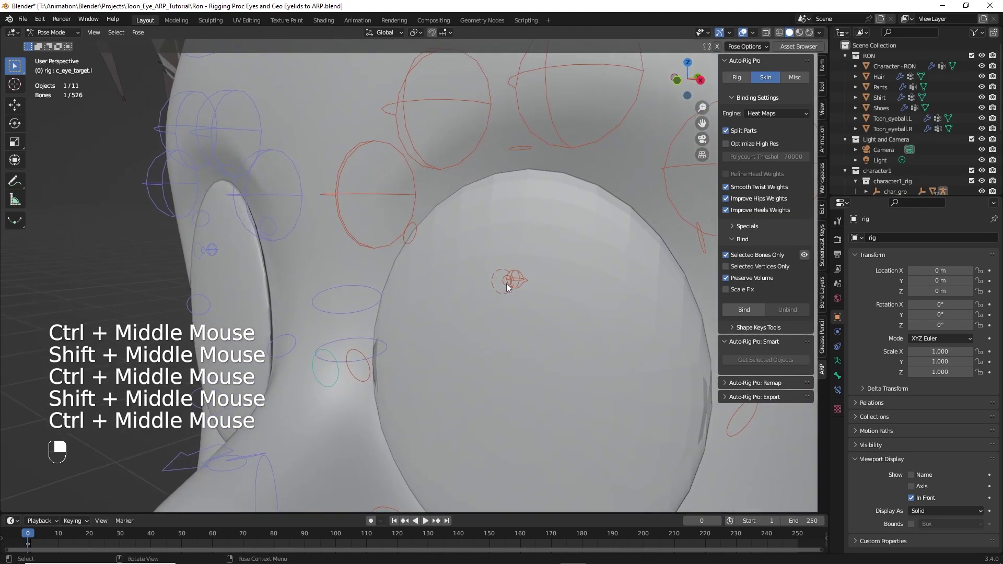
Remove the Damped Track constraint from c_eye.l and then from c_eye.r
{"action": "left_click", "coordinate": [508, 288]}
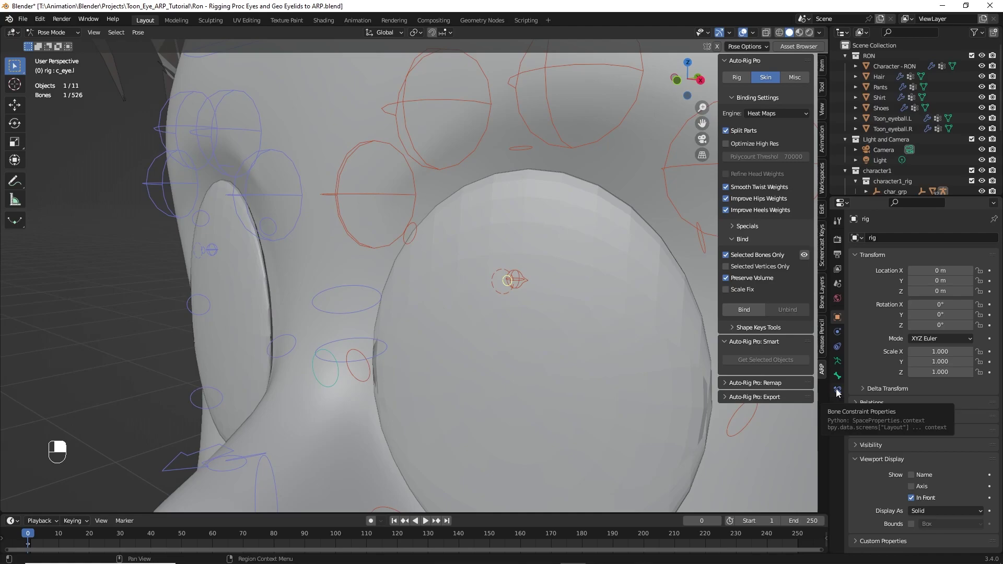
{"action": "left_click", "coordinate": [840, 394]}
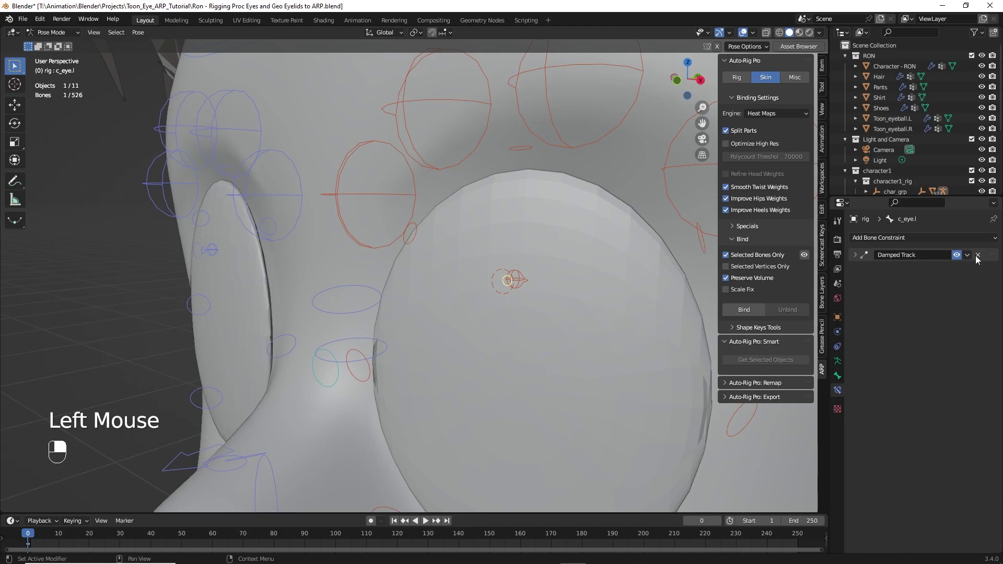
{"action": "left_click_drag", "start_coordinate": [980, 260], "coordinate": [206, 256]}
{"action": "left_click", "coordinate": [205, 256]}
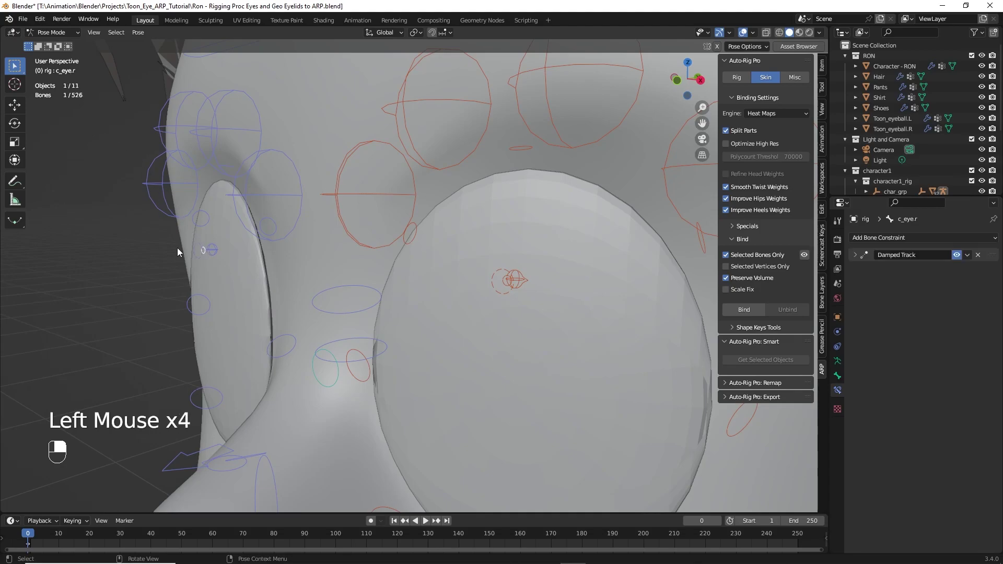
{"action": "left_click", "coordinate": [981, 262]}
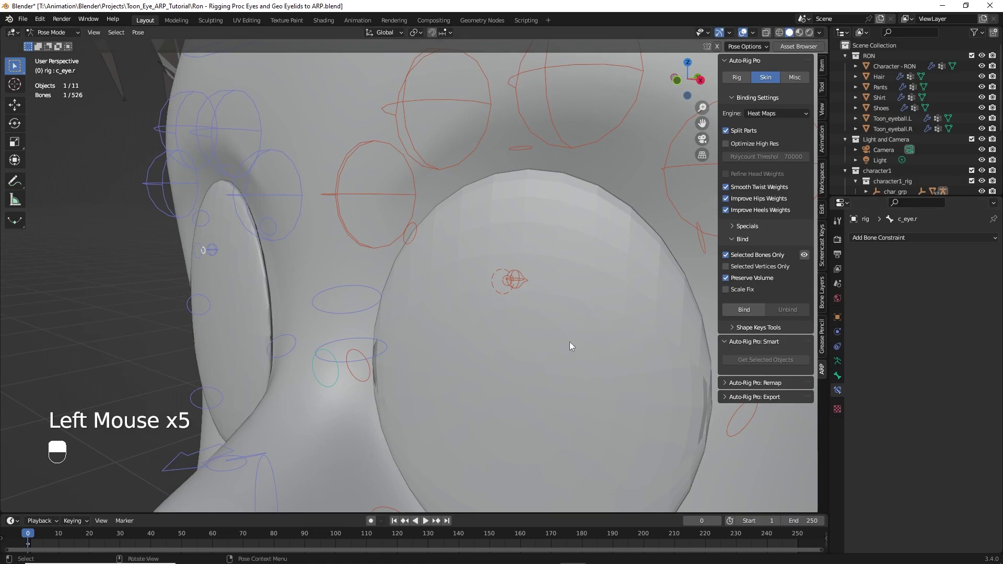
Select c_eye_target.l, zoom out, and show the character in Material Preview shading
{"action": "scroll", "scroll_direction": "down", "scroll_amount": 3}
{"action": "left_click", "coordinate": [530, 306]}
{"action": "left_click", "coordinate": [395, 354]}
{"action": "key", "text": "g"}
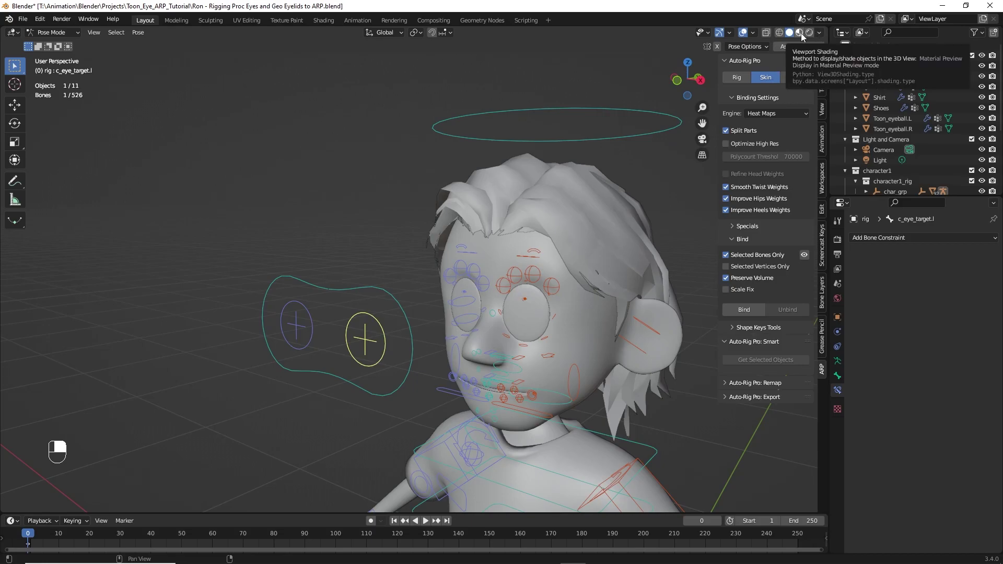
{"action": "left_click", "coordinate": [805, 36]}
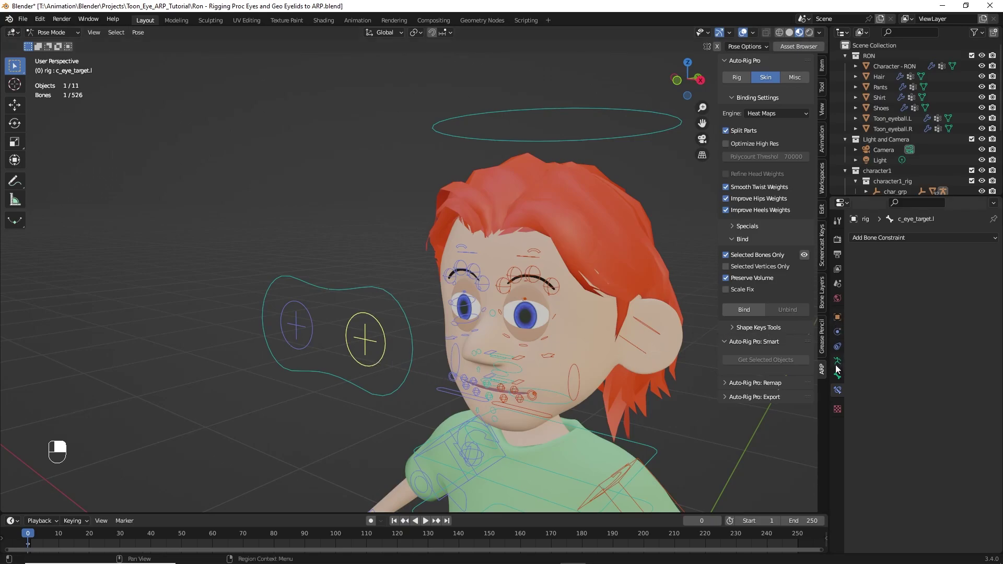
Move c_eye_target.l around with its bone transform shown, then reset it to rest with Alt+G
{"action": "left_click", "coordinate": [841, 378]}
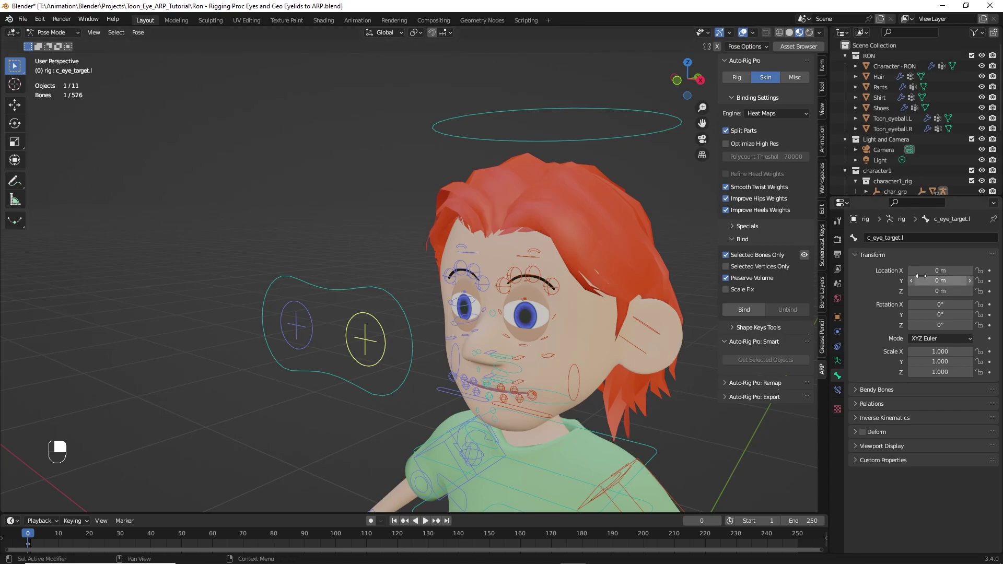
{"action": "left_click", "coordinate": [384, 362]}
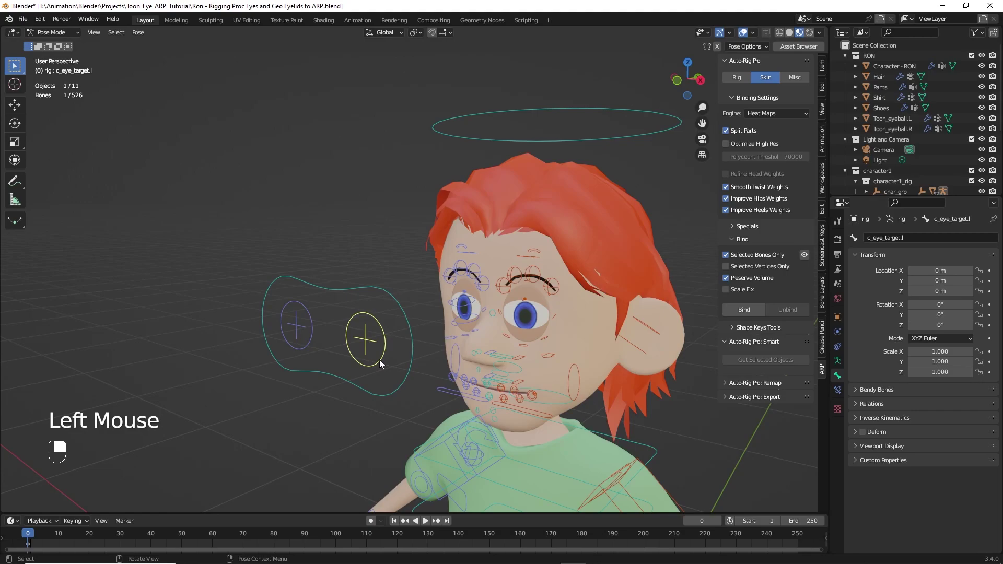
{"action": "key", "text": "g"}
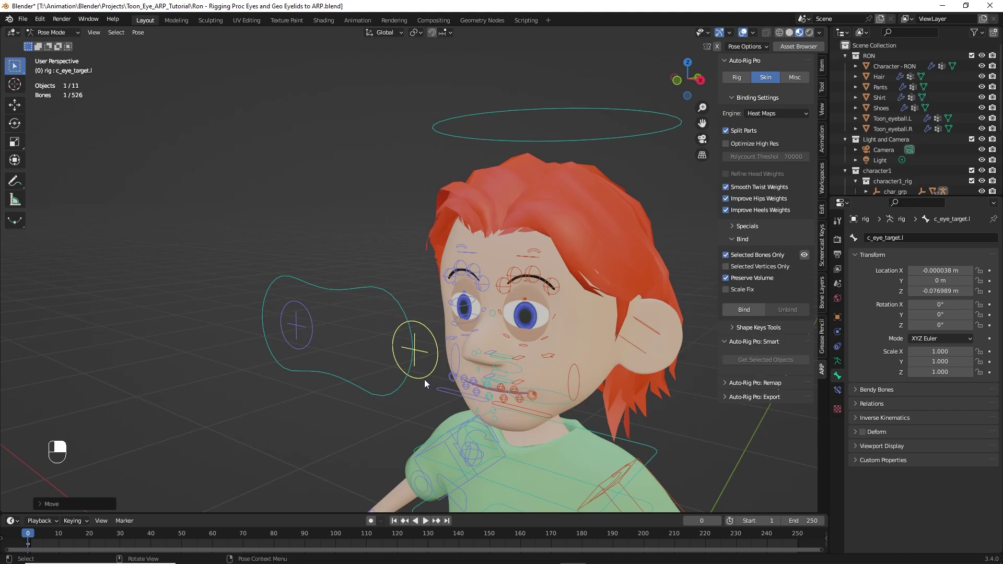
{"action": "key", "text": "alt+g"}
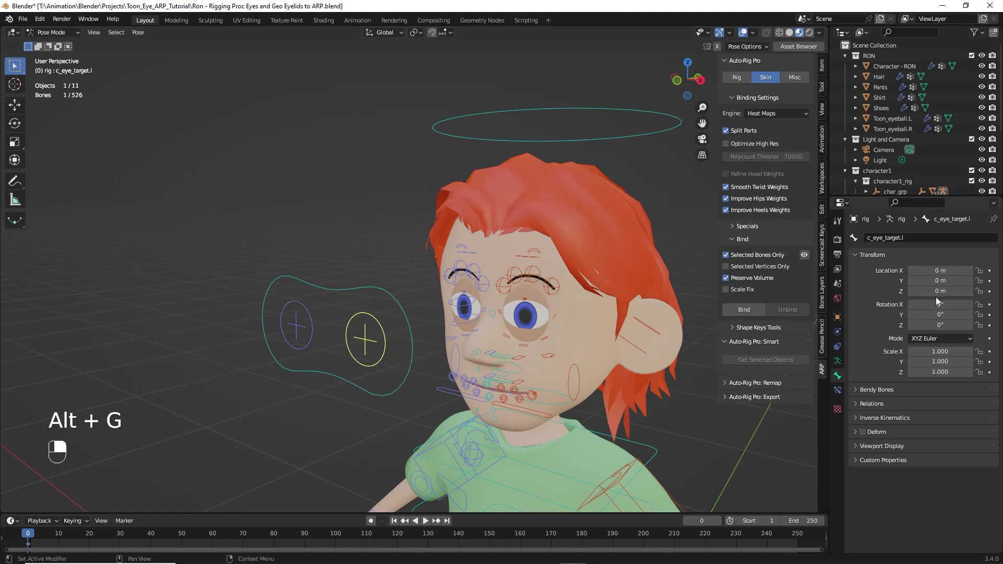
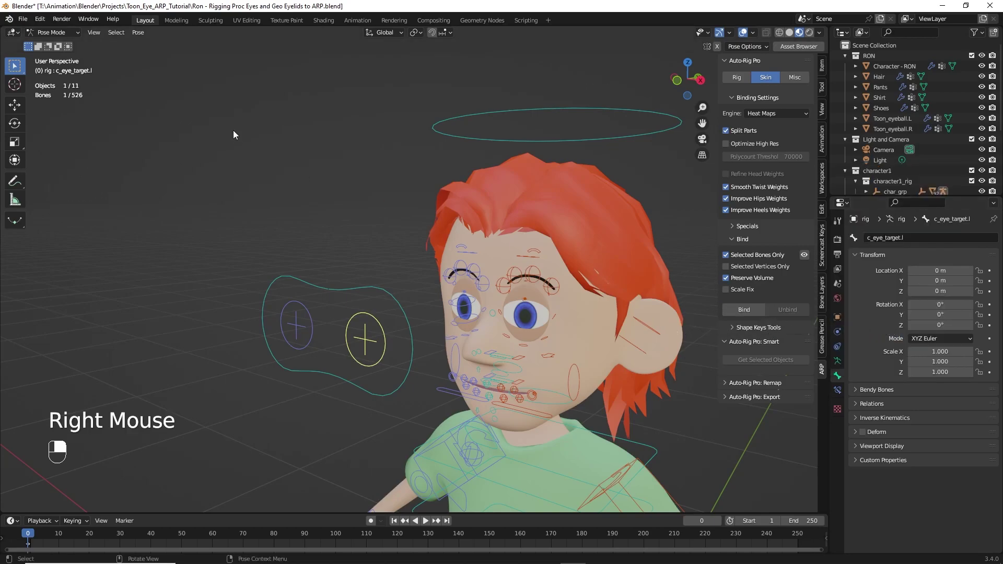
Select Toon_eyeball.L and scroll its eye_stylized.L material down to the Eye Rotation values
{"action": "left_click_drag", "start_coordinate": [60, 32], "coordinate": [521, 319]}
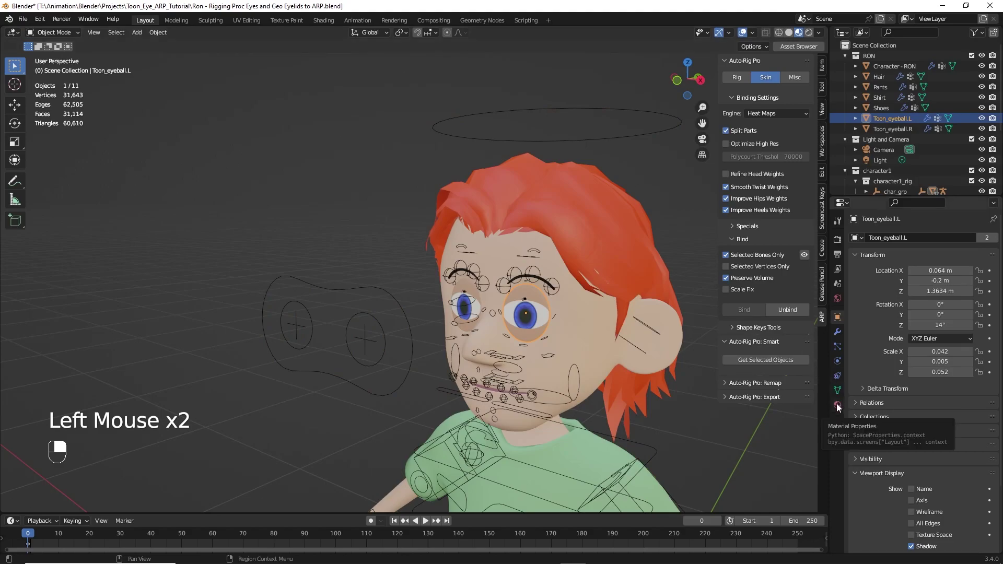
{"action": "left_click", "coordinate": [841, 406]}
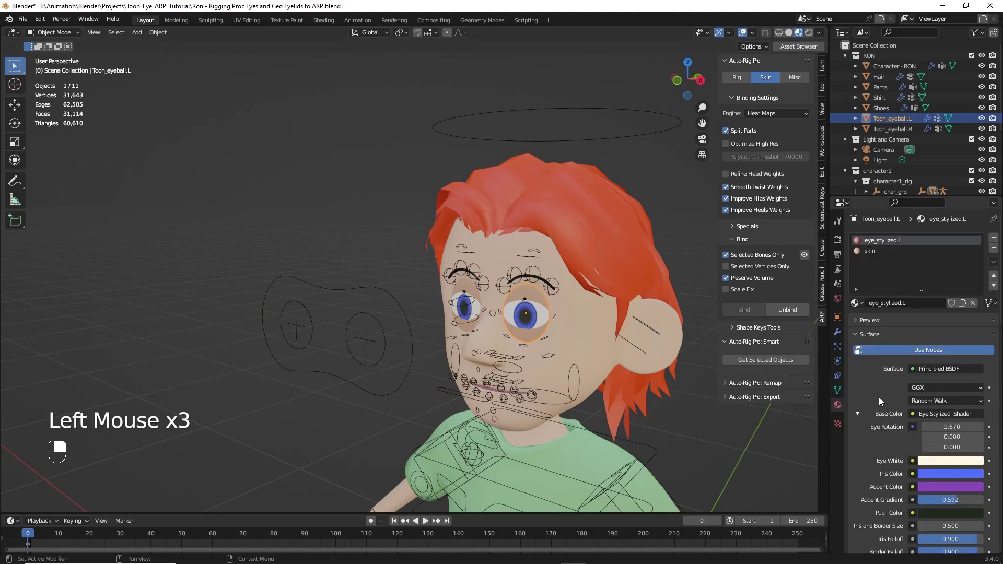
{"action": "scroll", "scroll_direction": "down", "scroll_amount": 3}
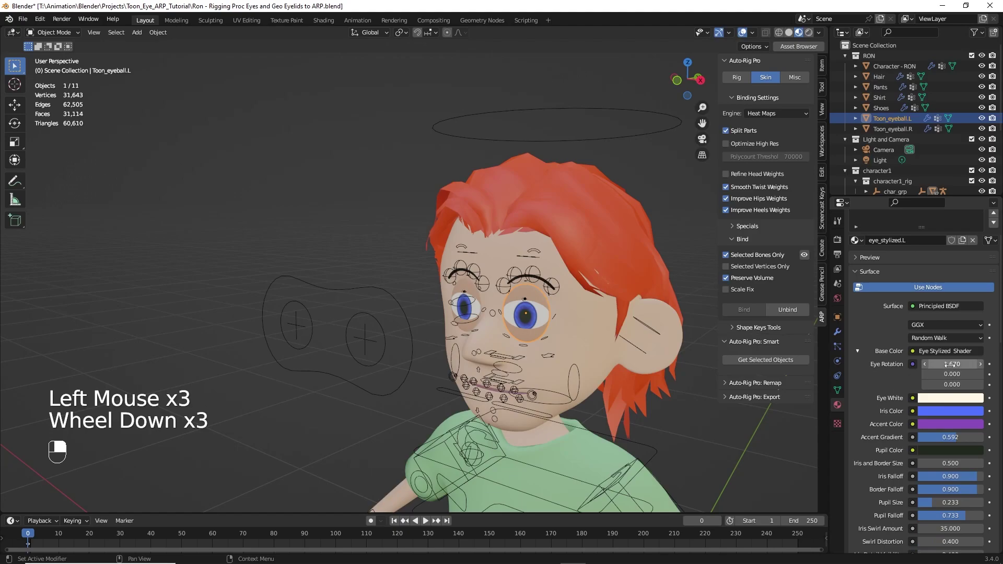
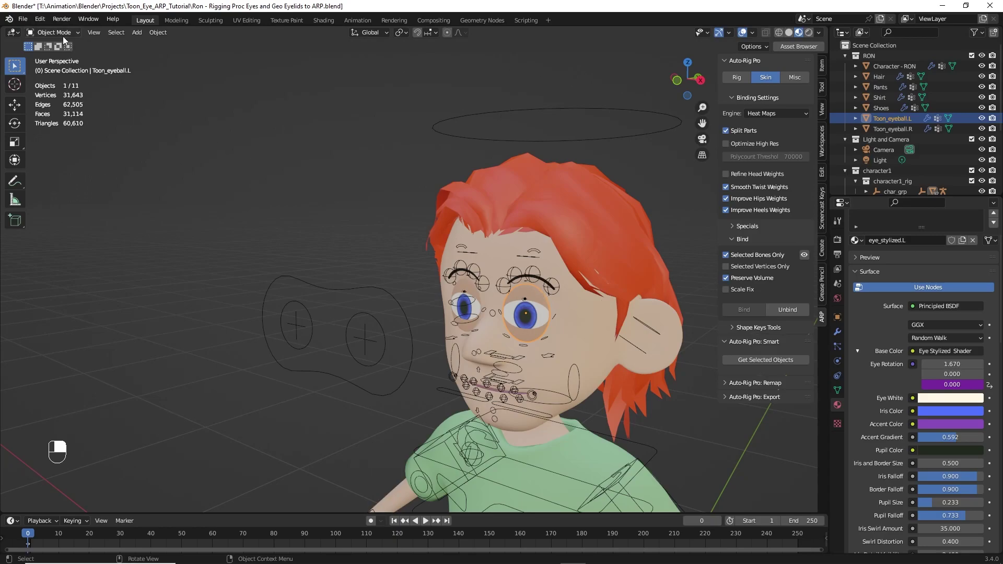
Return the rig to pose mode and drag c_eye_target.l around to test it
{"action": "left_click", "coordinate": [315, 324]}
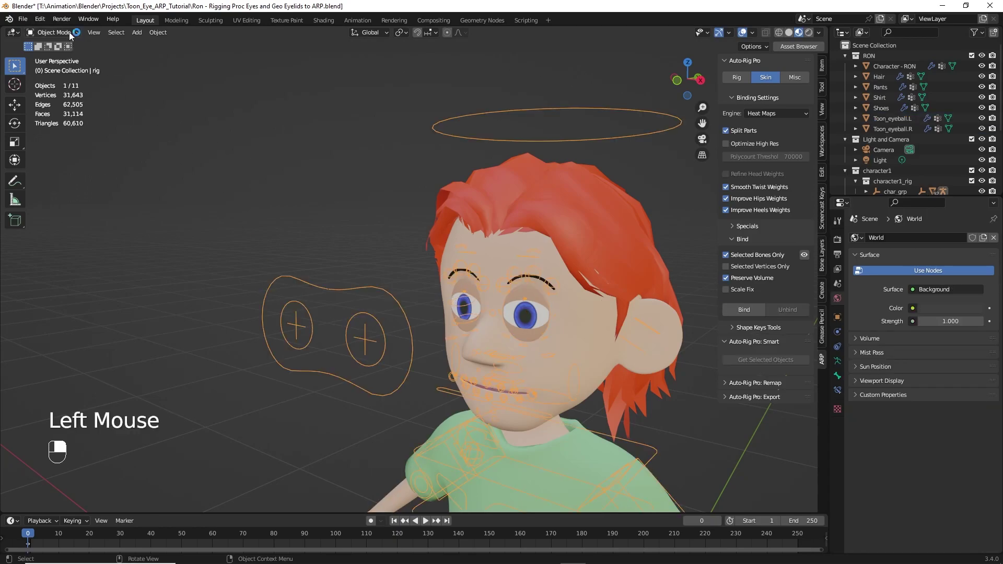
{"action": "left_click_drag", "start_coordinate": [73, 35], "coordinate": [371, 351]}
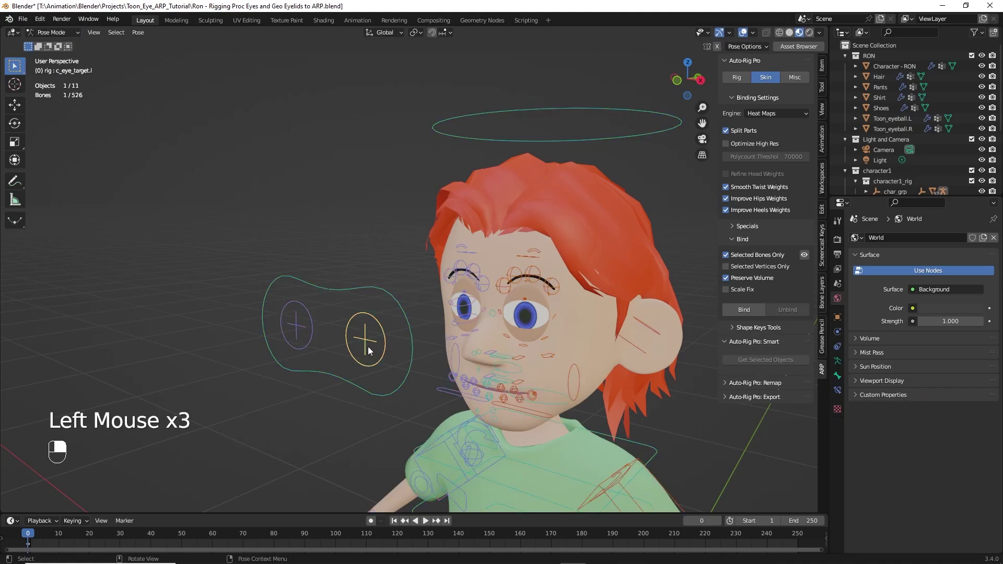
{"action": "key", "text": "g"}
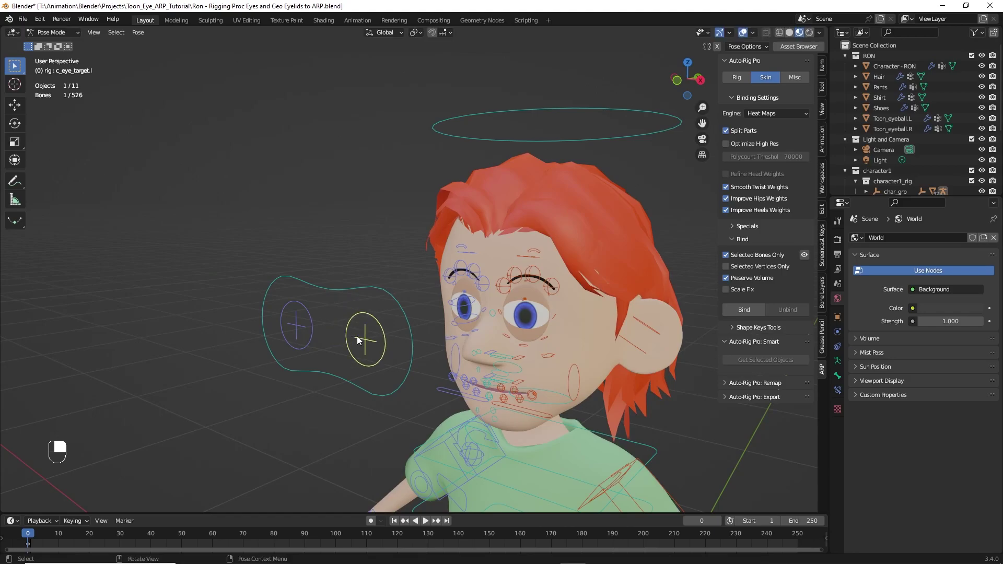
Back in object mode, select Toon_eyeball.L to check its driven Eye Rotation field
{"action": "left_click_drag", "start_coordinate": [82, 39], "coordinate": [521, 323]}
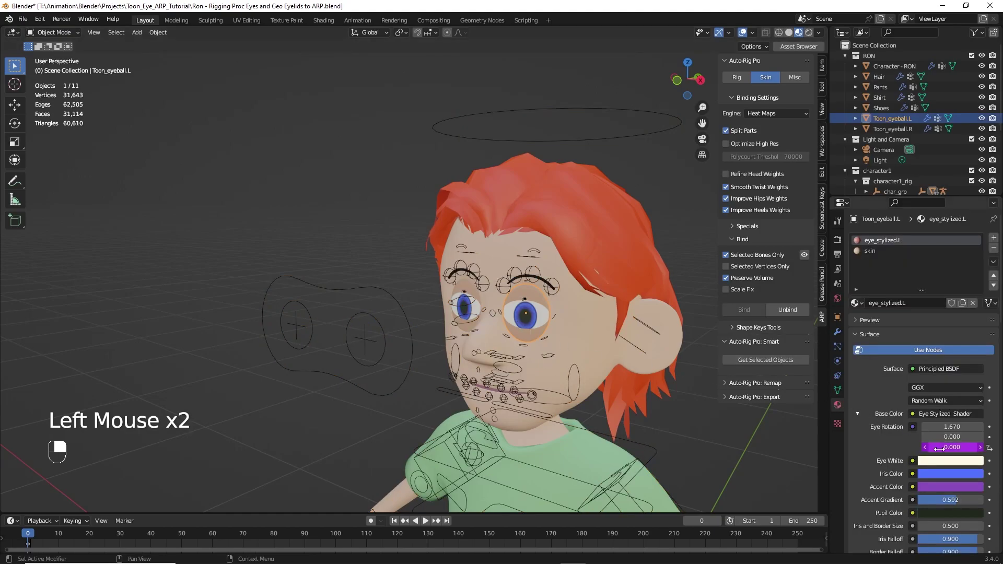
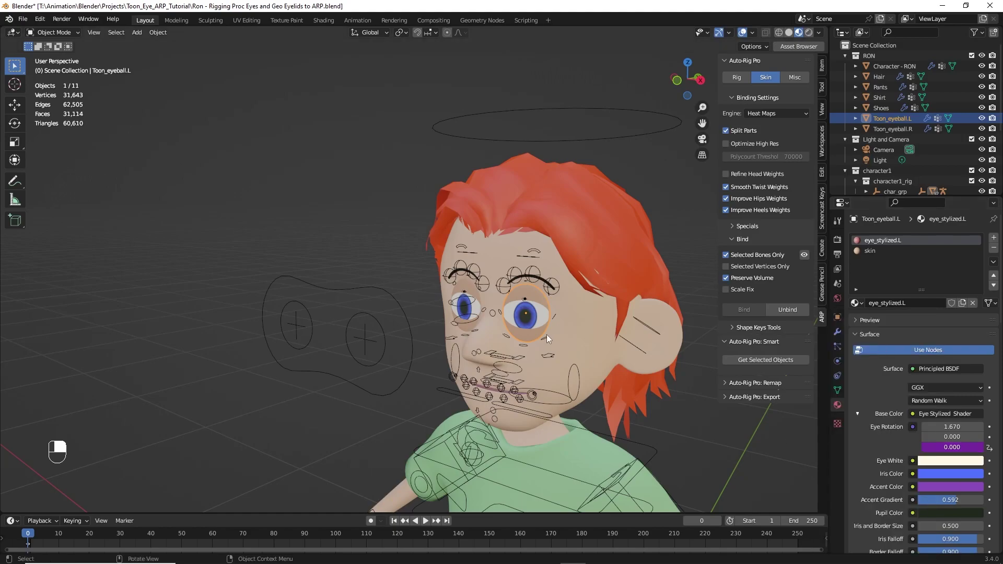
In pose mode, move c_eye_target.l up about 0.18 m and reset its location to 0 m
{"action": "left_click_drag", "start_coordinate": [408, 357], "coordinate": [53, 31]}
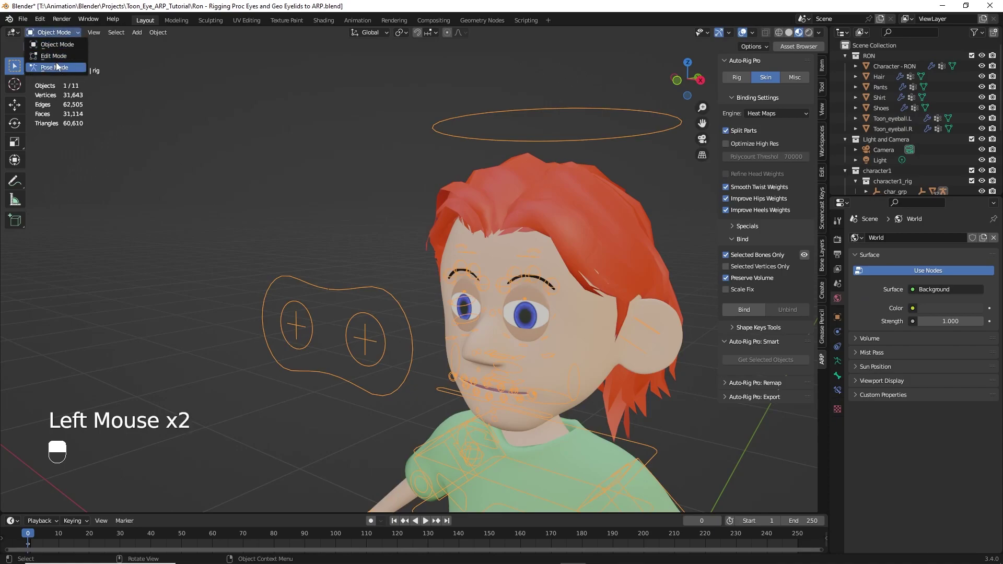
{"action": "key", "text": "g"}
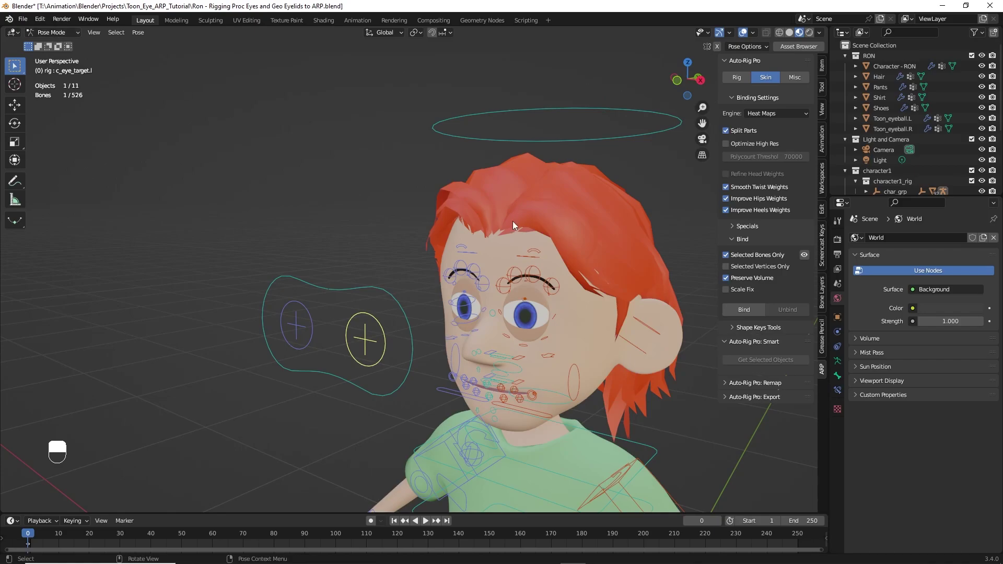
{"action": "left_click_drag", "start_coordinate": [842, 376], "coordinate": [387, 345]}
{"action": "key", "text": "g"}
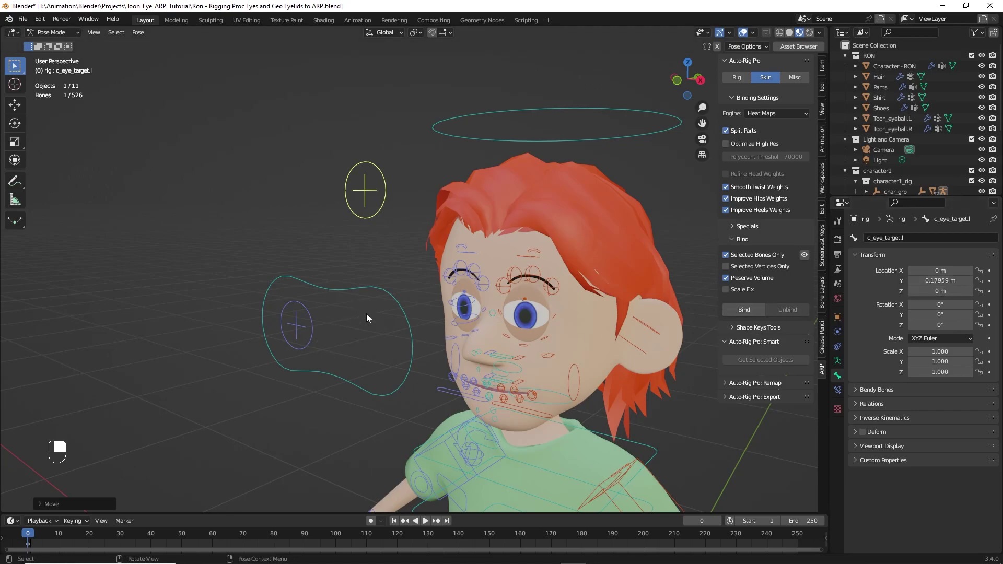
{"action": "key", "text": "alt+g"}
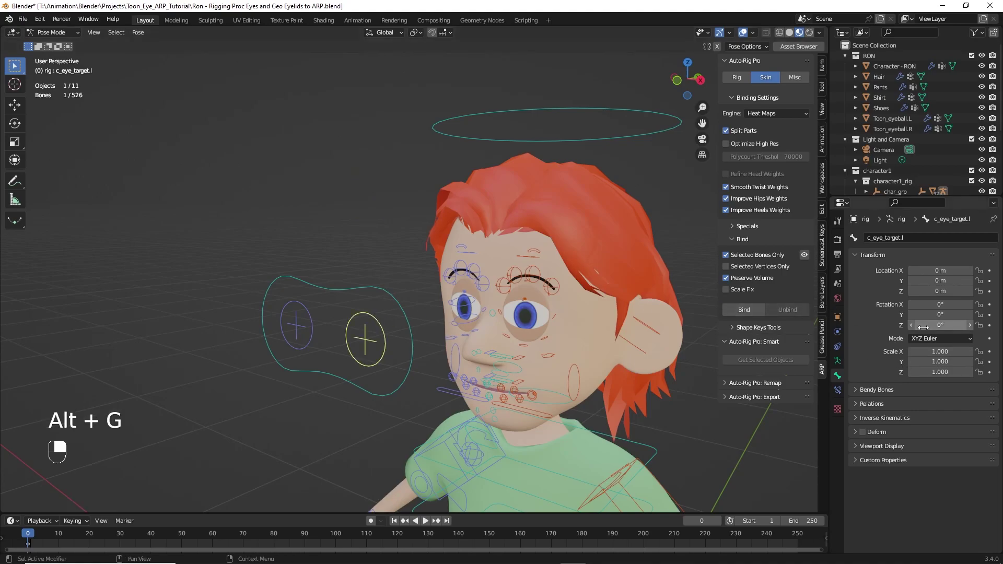
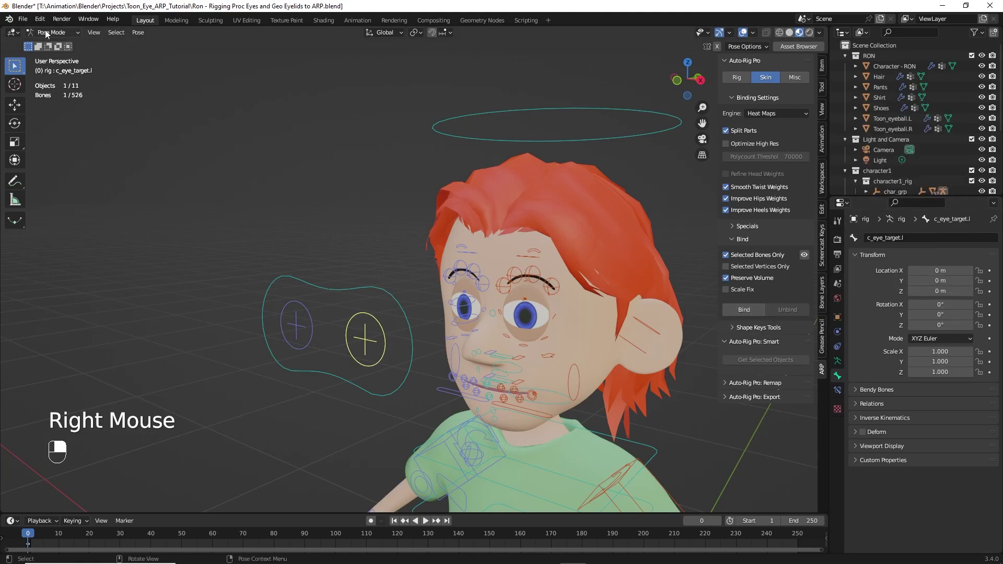
In object mode, select Toon_eyeball.L and bring up driver options on its Eye Rotation X value
{"action": "left_click_drag", "start_coordinate": [50, 33], "coordinate": [540, 310]}
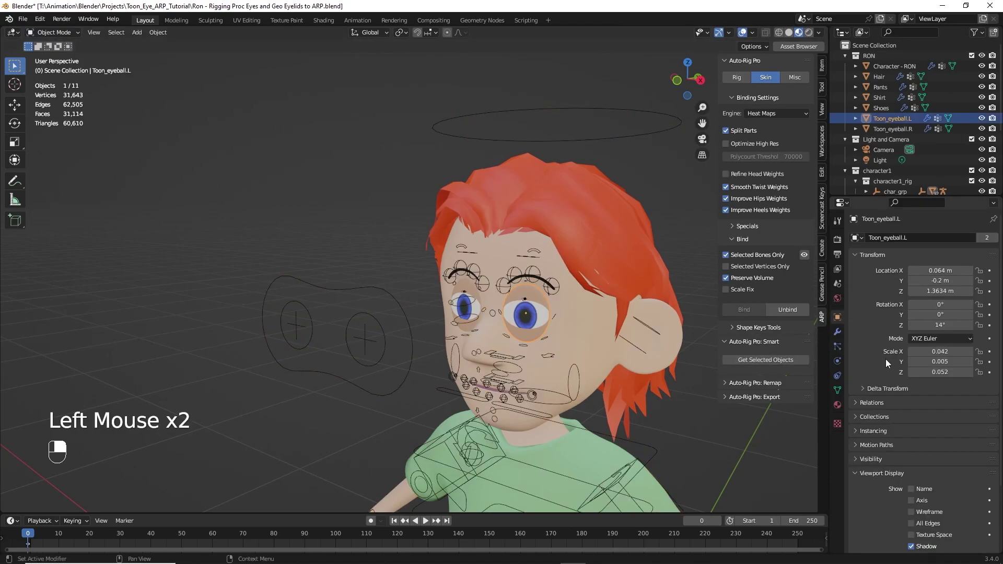
{"action": "left_click", "coordinate": [843, 406]}
{"action": "middle_click", "coordinate": [843, 406]}
{"action": "right_click", "coordinate": [843, 406]}
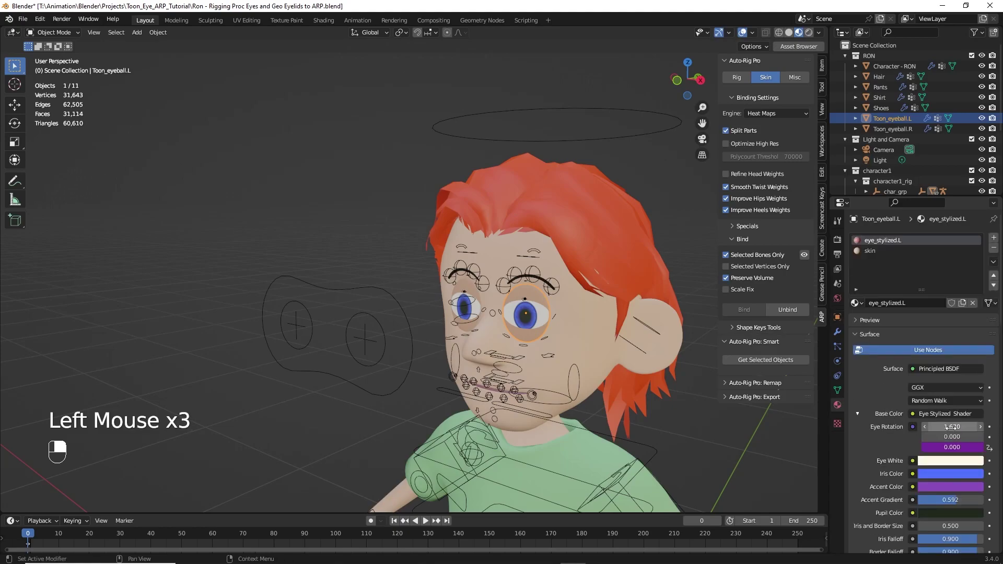
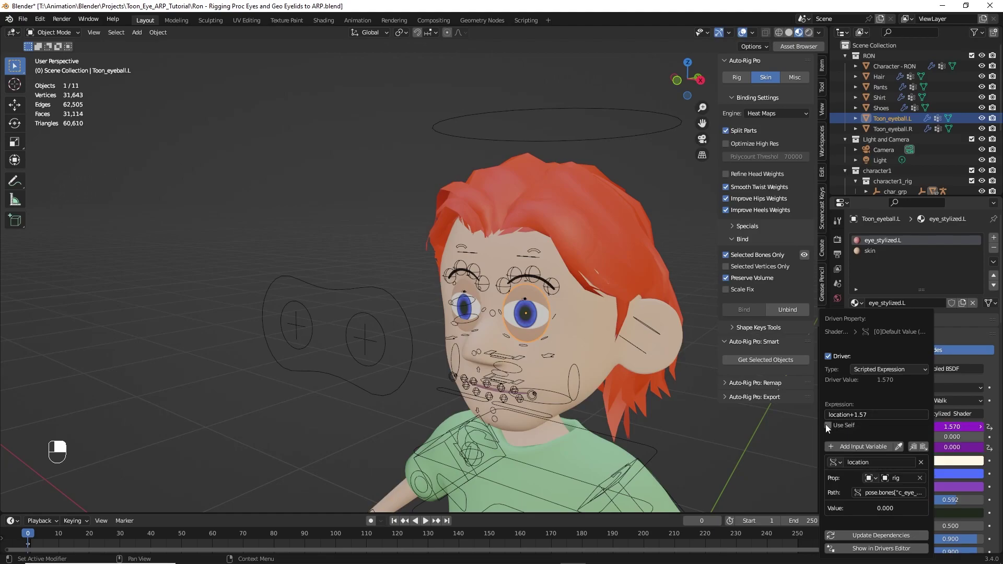
{"action": "left_click", "coordinate": [315, 286]}
{"action": "left_click_drag", "start_coordinate": [71, 37], "coordinate": [356, 336]}
{"action": "key", "text": "g"}
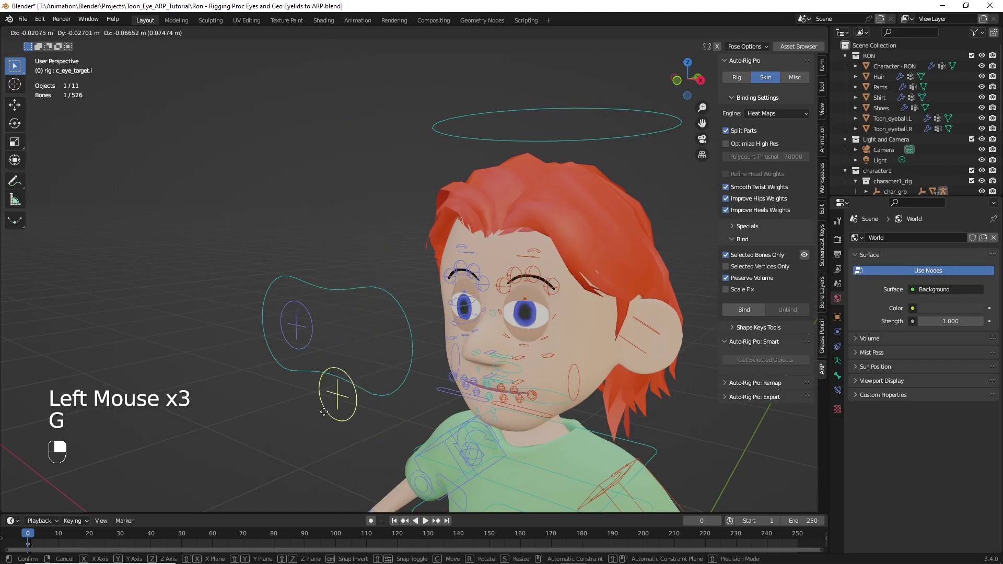
{"action": "left_click", "coordinate": [355, 362]}
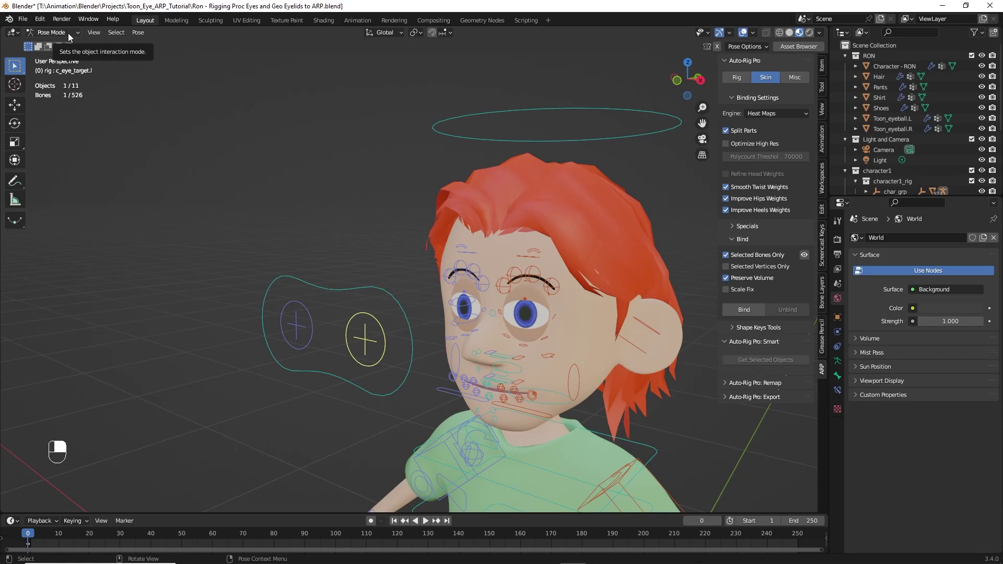
{"action": "left_click_drag", "start_coordinate": [72, 36], "coordinate": [522, 302]}
{"action": "left_click_drag", "start_coordinate": [71, 36], "coordinate": [523, 302]}
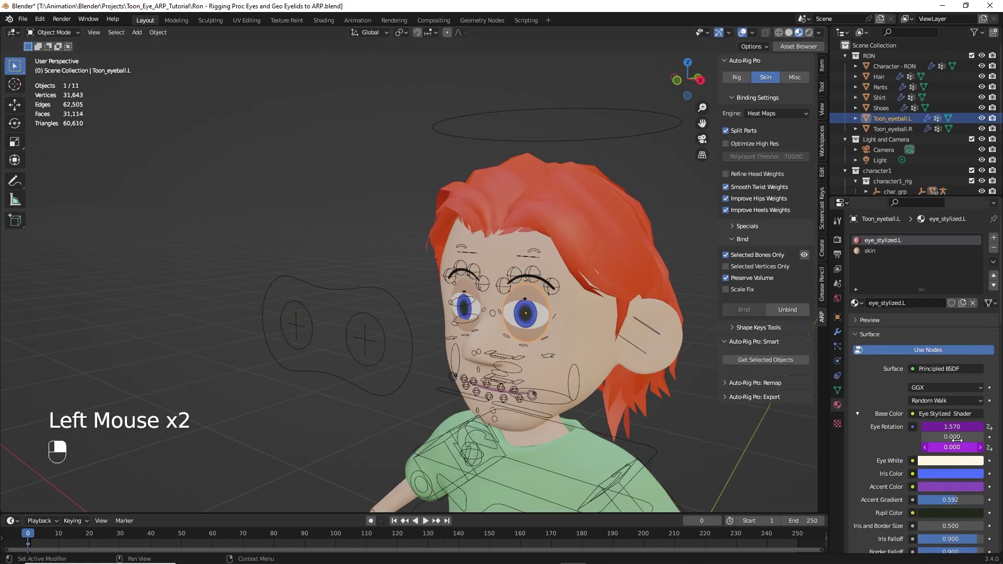
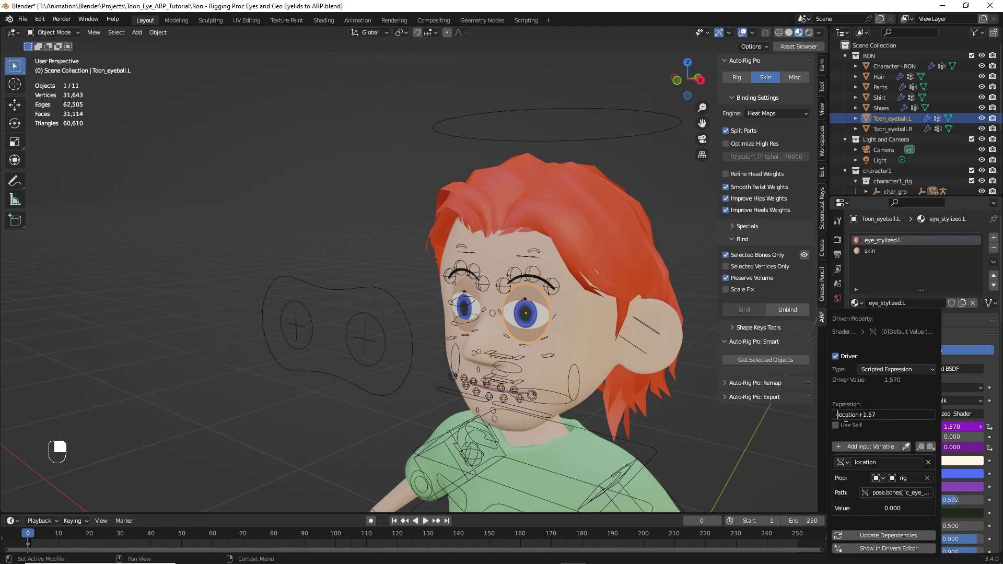
{"action": "left_click", "coordinate": [732, 444]}
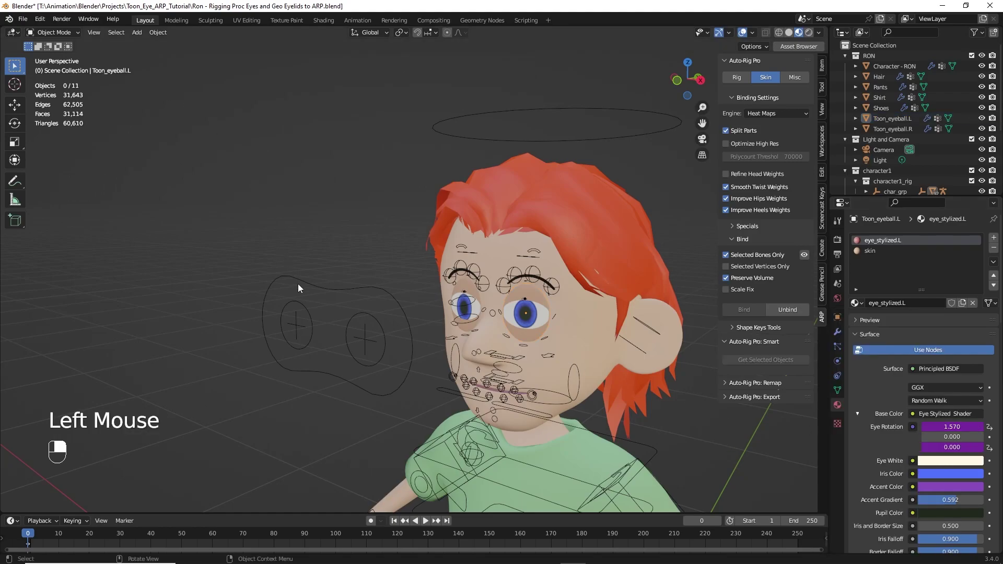
{"action": "left_click", "coordinate": [301, 289]}
In pose mode, move c_eye_target.l out of the goggle controller to sit beside the ear
{"action": "left_click_drag", "start_coordinate": [77, 36], "coordinate": [351, 352]}
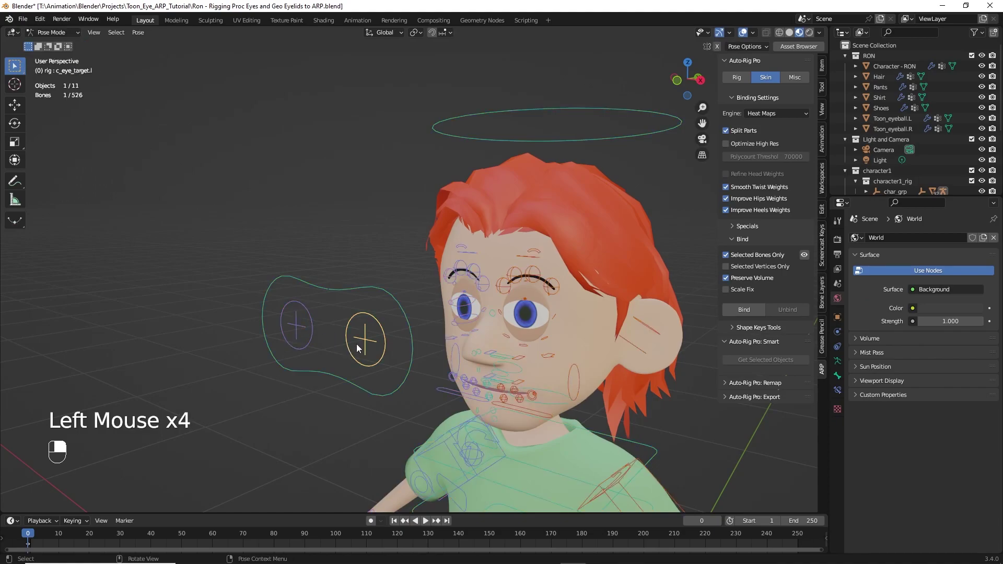
{"action": "key", "text": "g"}
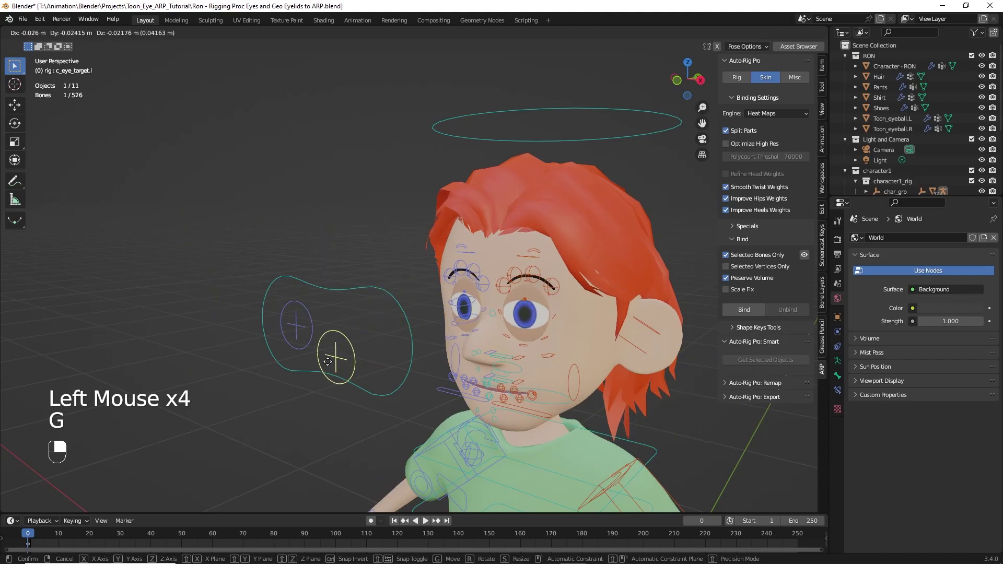
{"action": "middle_click", "coordinate": [494, 412]}
{"action": "left_click", "coordinate": [303, 289]}
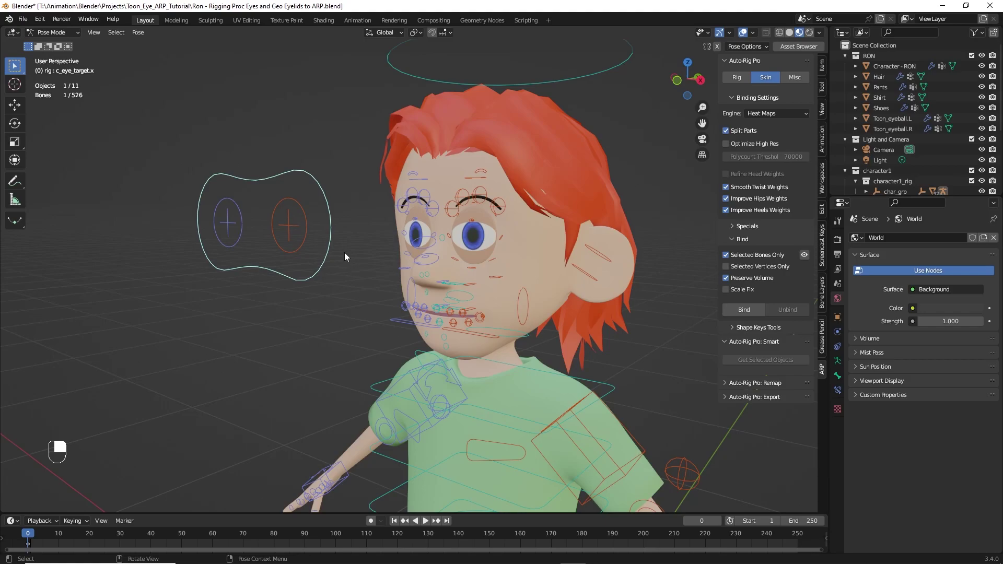
{"action": "left_click", "coordinate": [305, 251]}
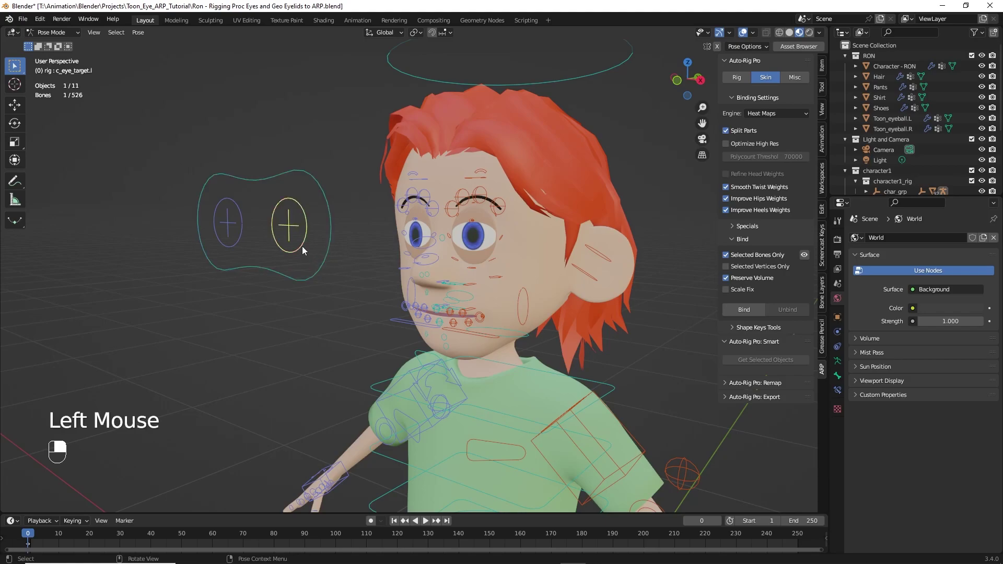
{"action": "key", "text": "g"}
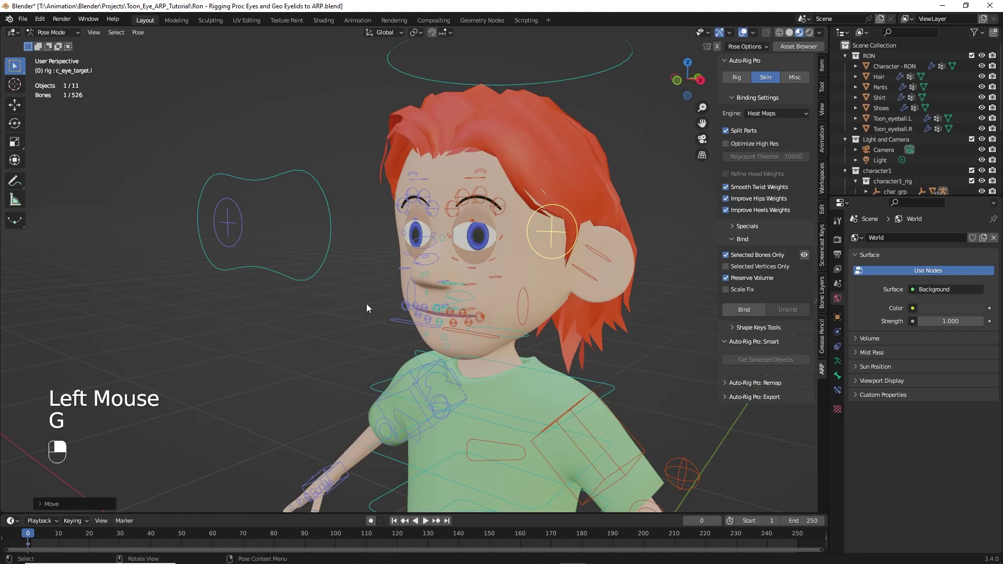
{"action": "left_click", "coordinate": [294, 284]}
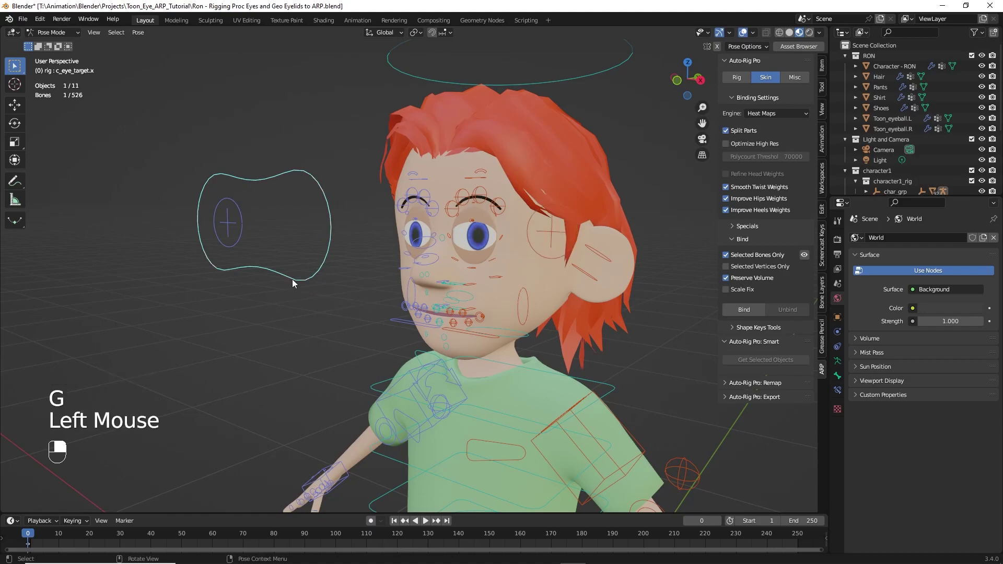
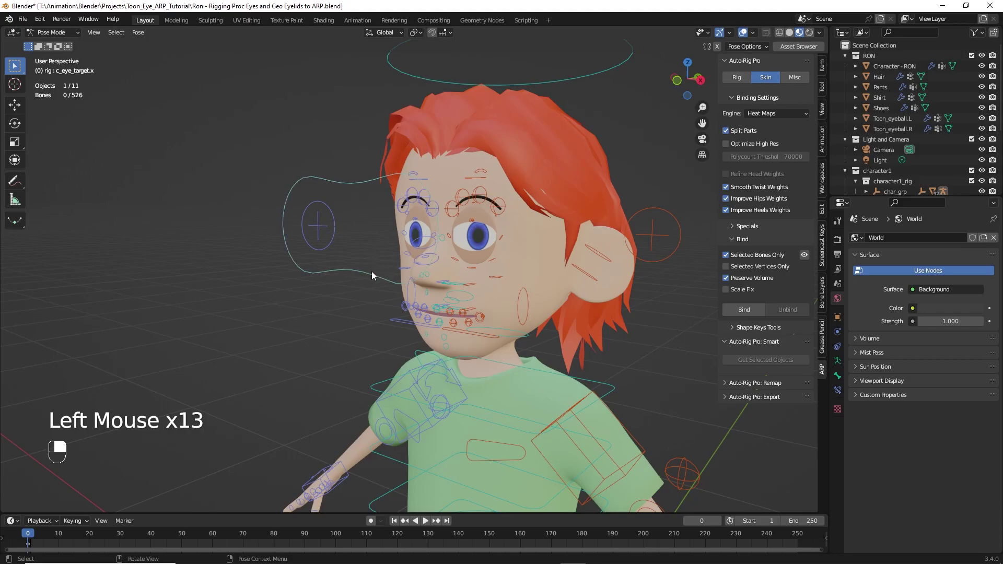
Reset c_eye_target.l back inside the goggles with Alt+G and show its bone properties
{"action": "left_click", "coordinate": [375, 275]}
{"action": "middle_click", "coordinate": [375, 276]}
{"action": "right_click", "coordinate": [374, 276]}
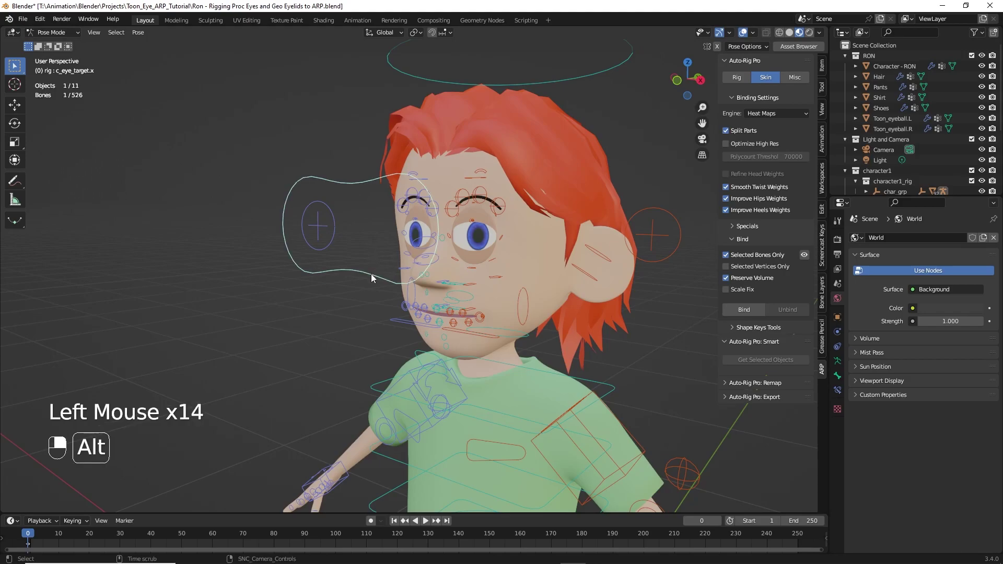
{"action": "key", "text": "alt+g"}
{"action": "left_click", "coordinate": [555, 254]}
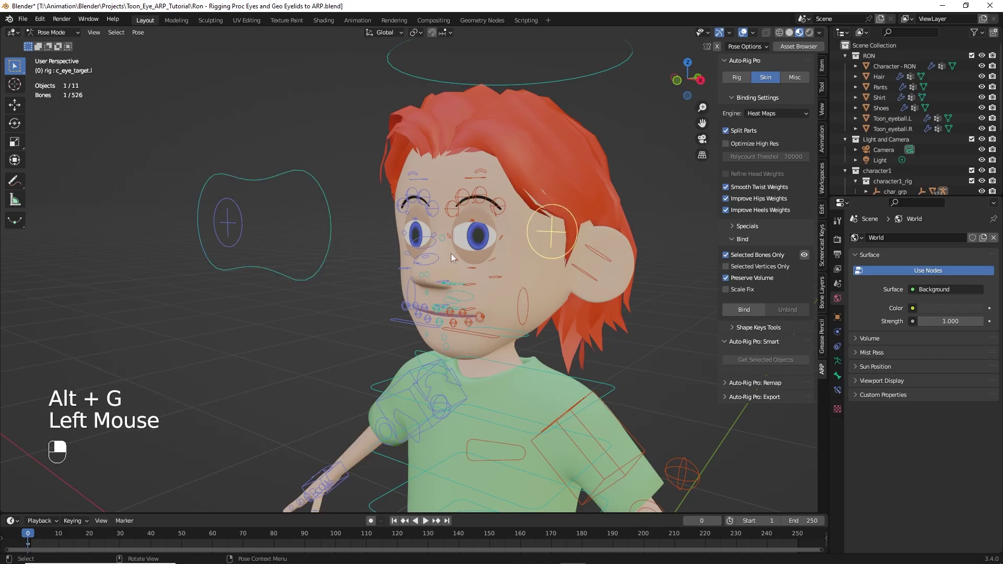
{"action": "key", "text": "alt+g"}
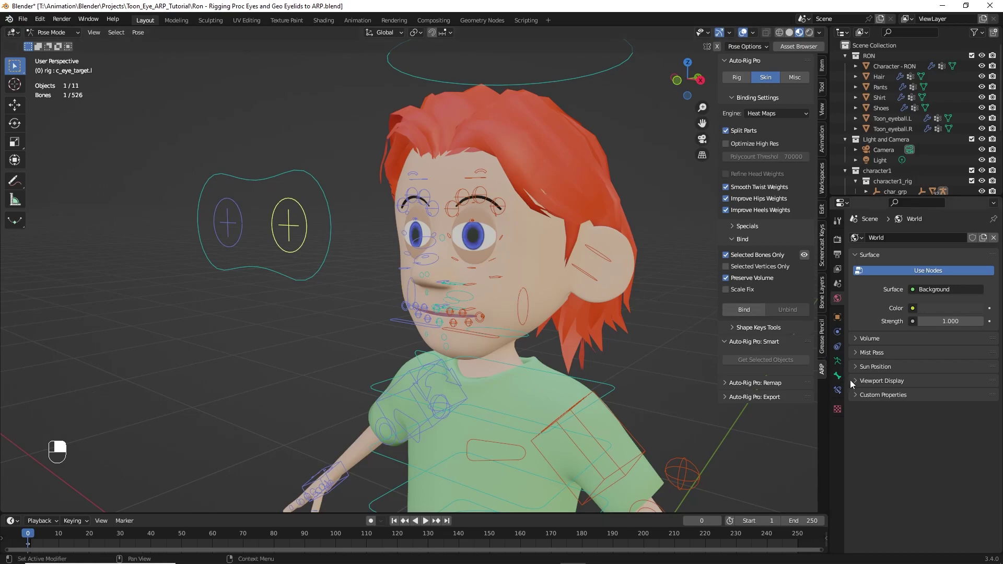
{"action": "left_click", "coordinate": [841, 379]}
{"action": "left_click", "coordinate": [841, 322]}
{"action": "left_click", "coordinate": [838, 377]}
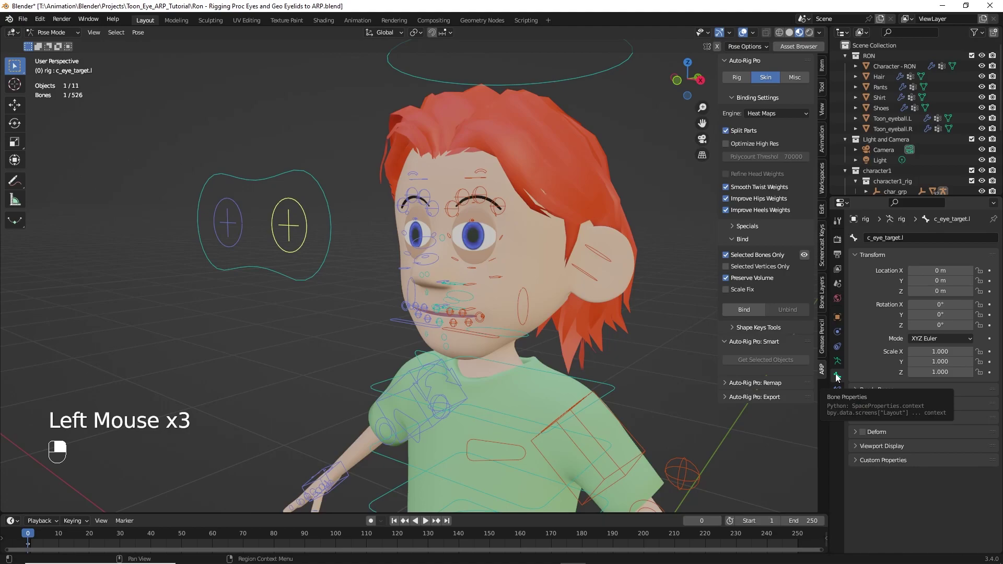
Grab the c_eye_target.x goggle controller and test moving it about 0.09 m sideways
{"action": "left_click", "coordinate": [327, 266]}
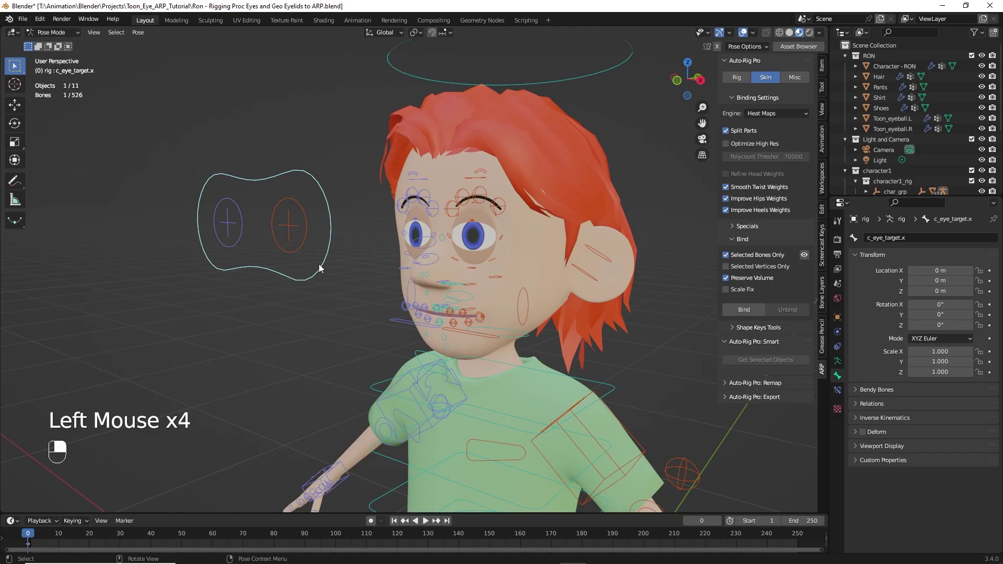
{"action": "key", "text": "g"}
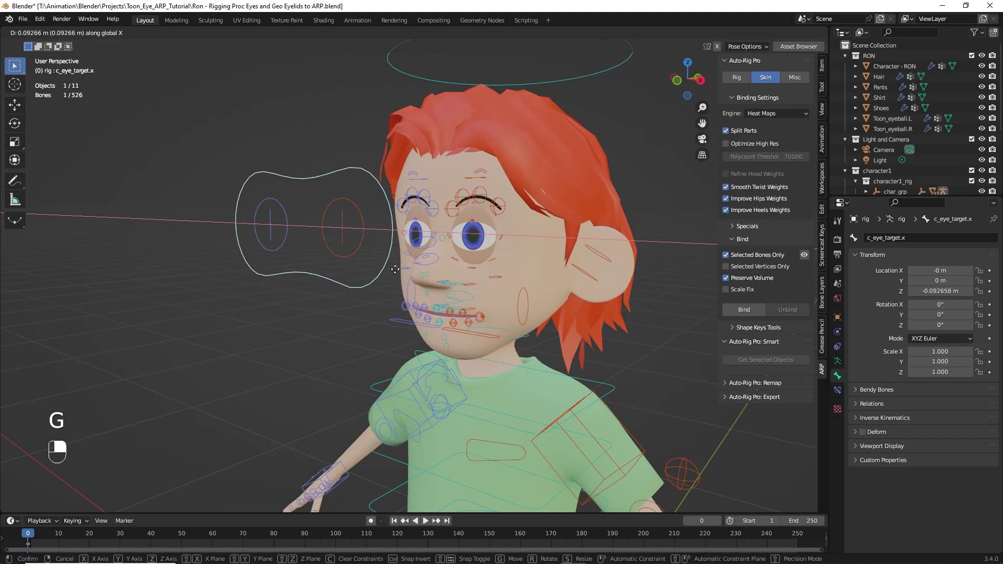
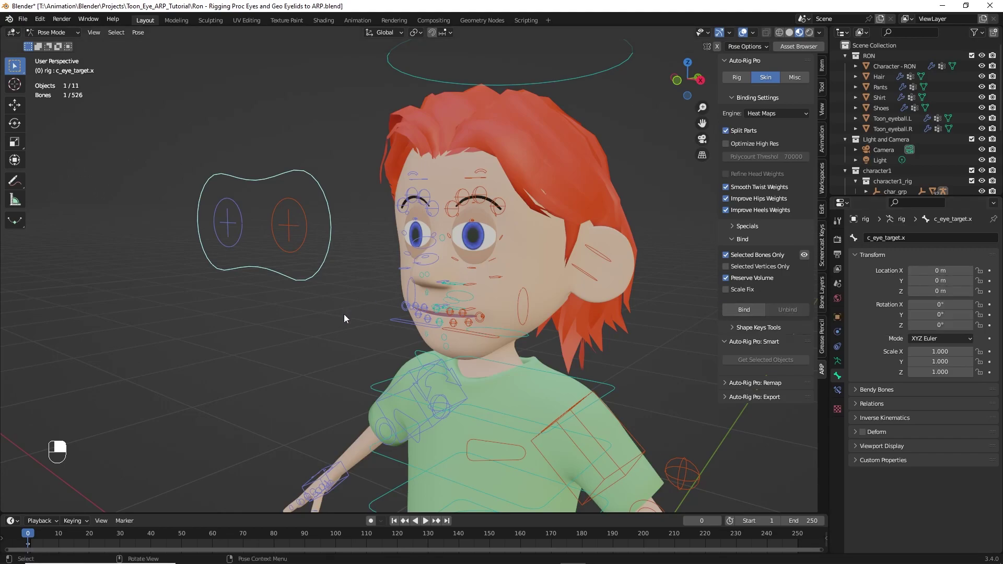
Show Toon_eyeball.L's Eye Stylized Shader with Eye Rotation 1.570, 0, 0 in object mode
{"action": "left_click_drag", "start_coordinate": [61, 32], "coordinate": [481, 248]}
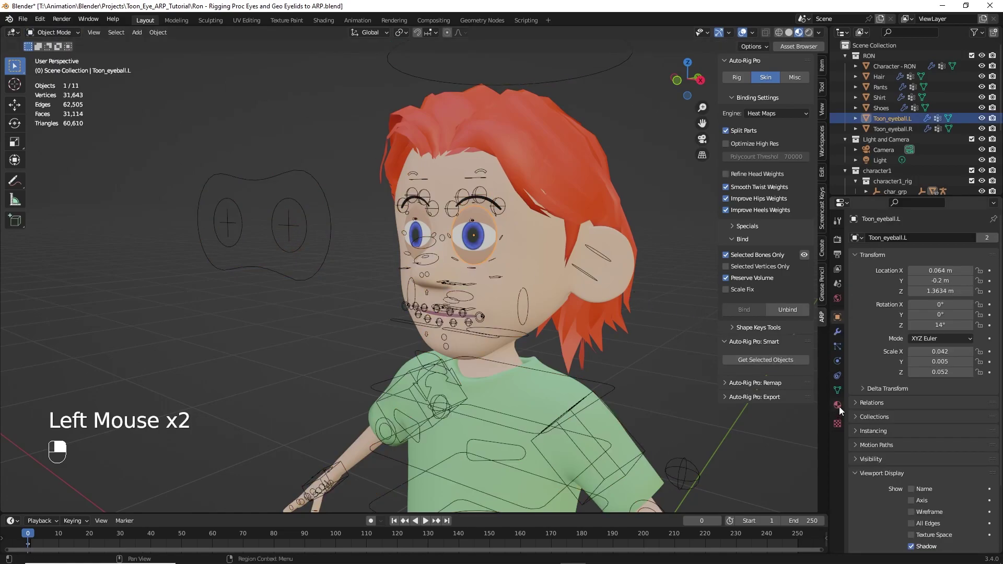
{"action": "left_click", "coordinate": [843, 409]}
{"action": "scroll", "scroll_direction": "down", "scroll_amount": 3}
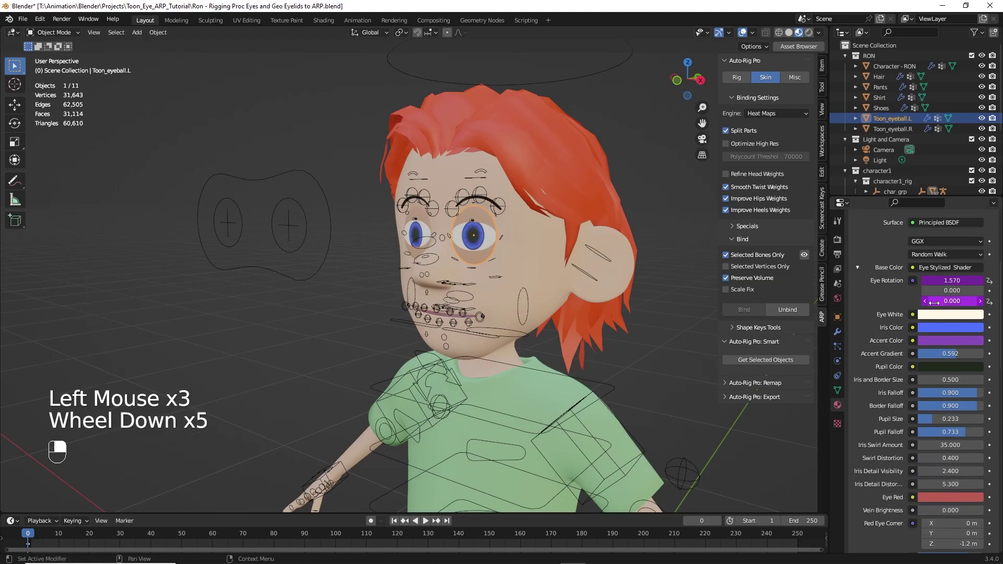
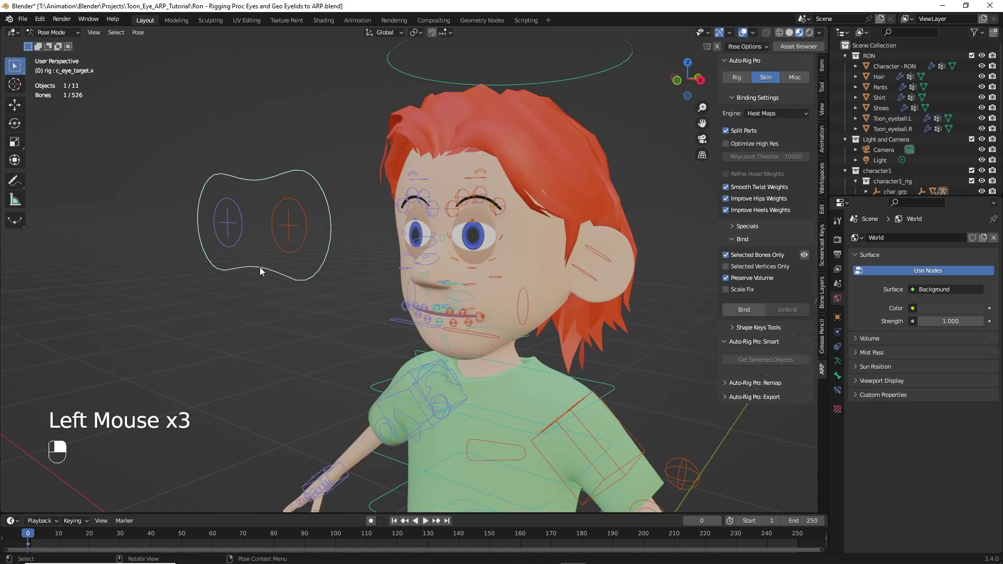
Test-move the c_eye_target.x goggle controller toward the face and reset it with Alt+G
{"action": "key", "text": "g"}
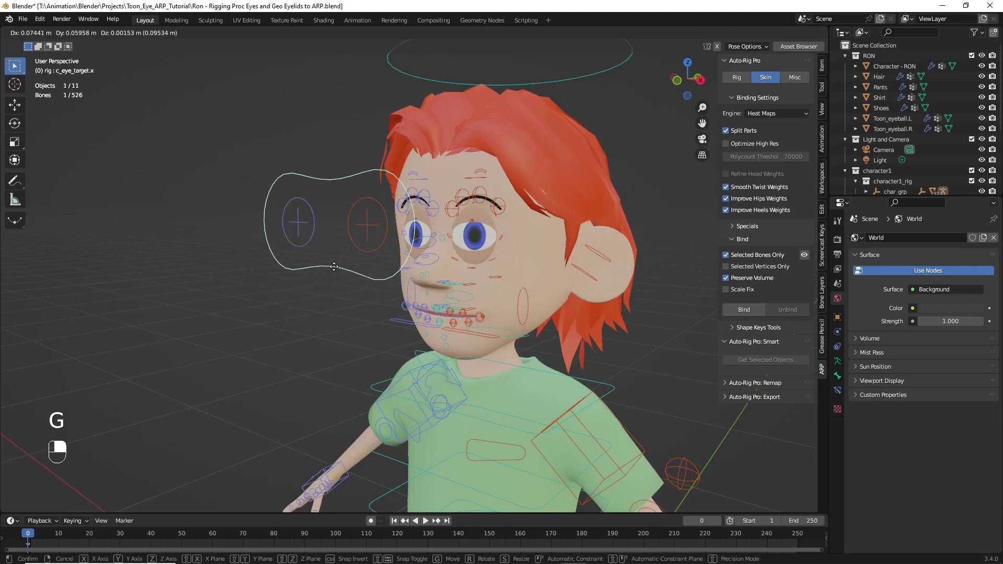
{"action": "left_click", "coordinate": [327, 261]}
{"action": "key", "text": "g"}
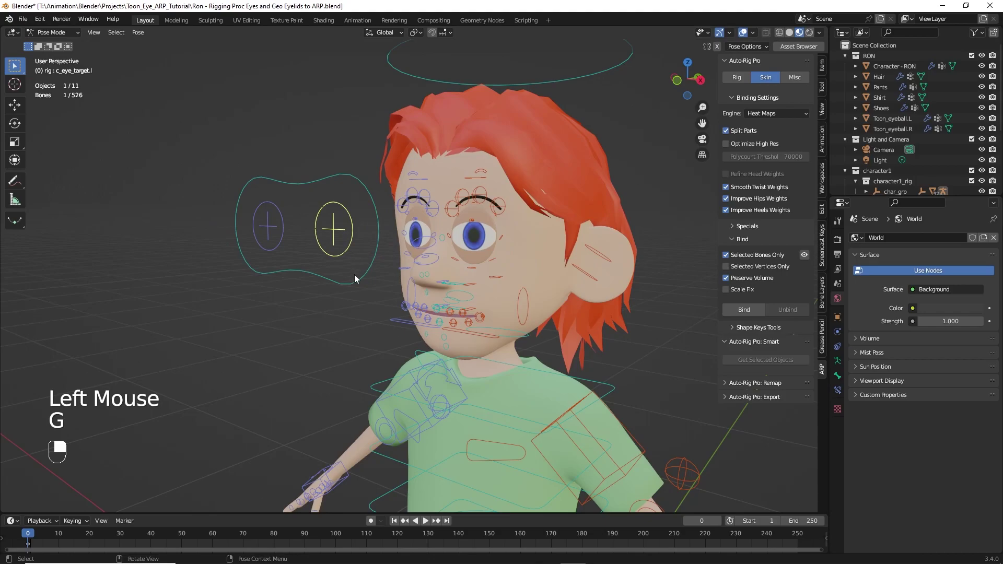
{"action": "left_click", "coordinate": [358, 284]}
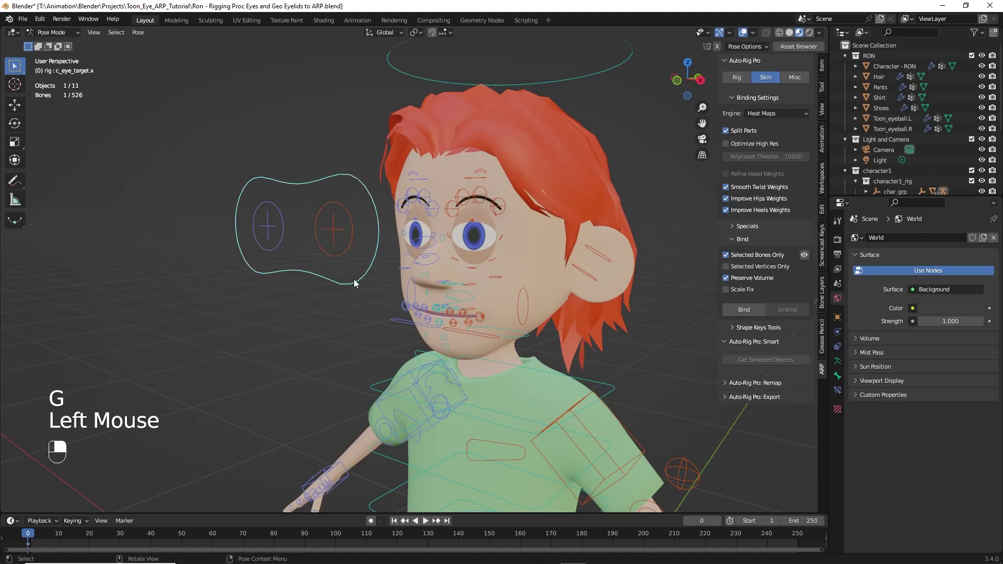
{"action": "key", "text": "alt+g"}
{"action": "left_click", "coordinate": [304, 245]}
{"action": "key", "text": "alt+g"}
{"action": "left_click", "coordinate": [310, 254]}
{"action": "left_click", "coordinate": [314, 274]}
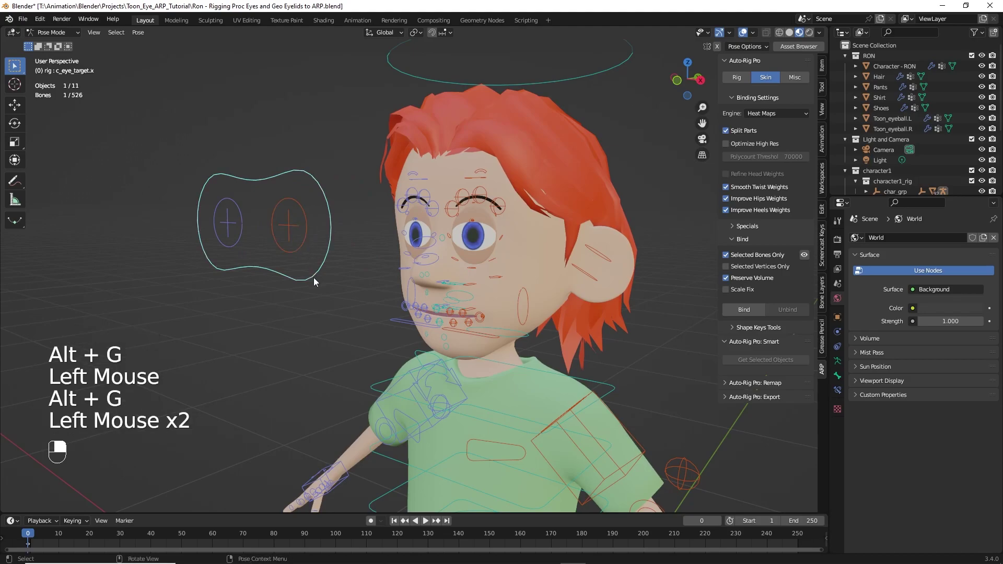
Raise the goggle controller above the head, reset it to rest, and return to object mode
{"action": "key", "text": "g"}
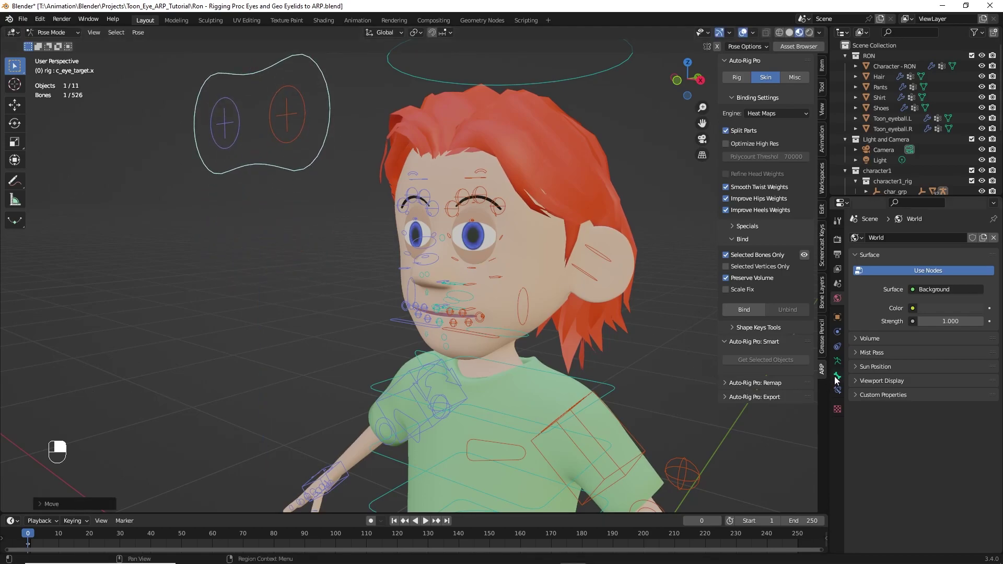
{"action": "left_click", "coordinate": [840, 379]}
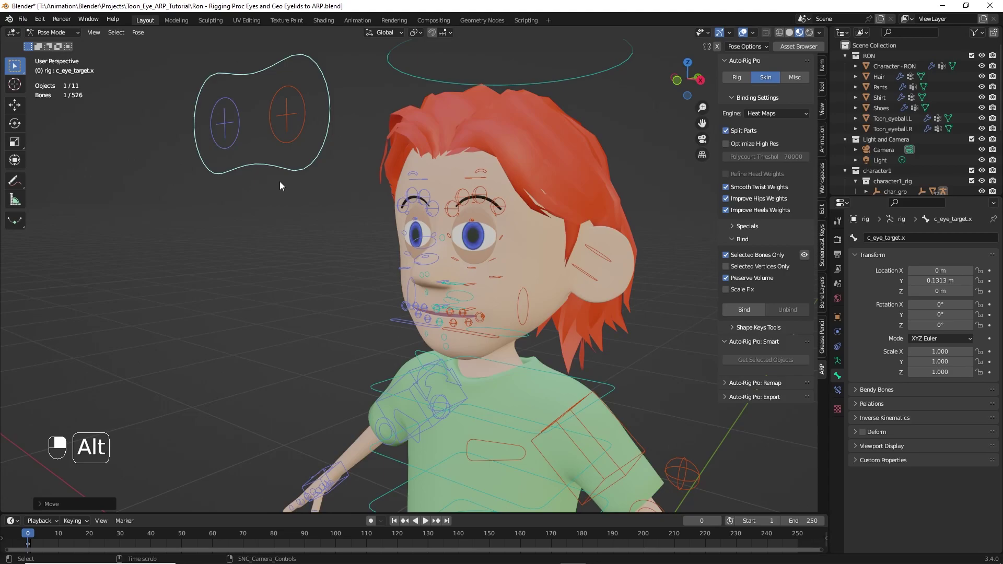
{"action": "key", "text": "alt+g"}
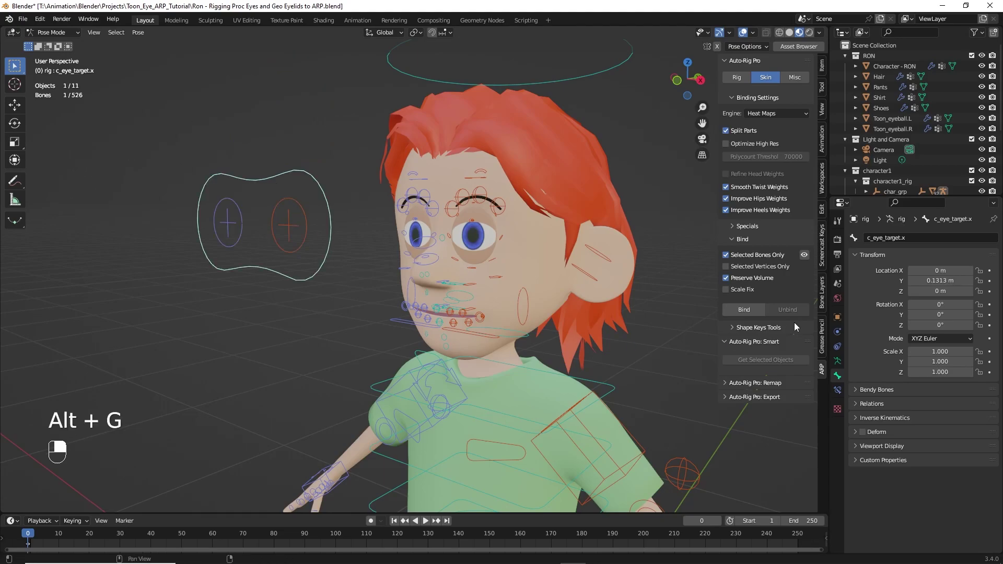
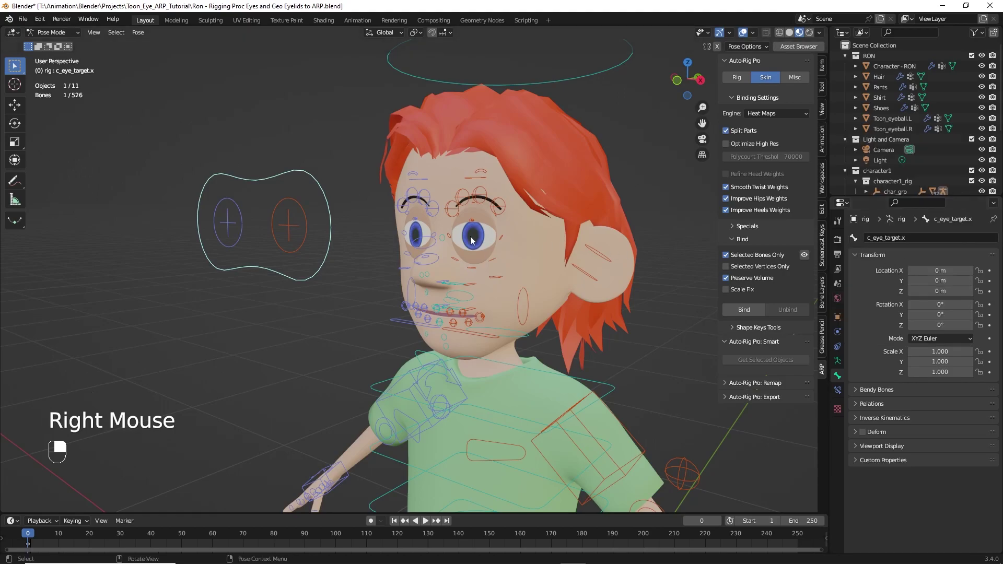
{"action": "left_click_drag", "start_coordinate": [73, 39], "coordinate": [478, 252]}
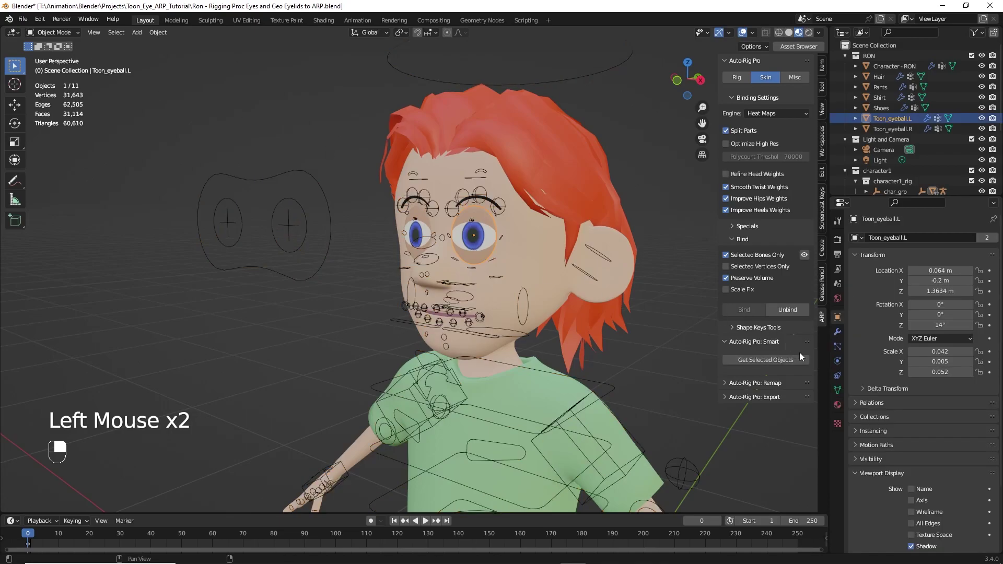
Show Toon_eyeball.L's eye_stylized.L material with Eye Rotation 1.570, 0, 0
{"action": "left_click", "coordinate": [841, 409]}
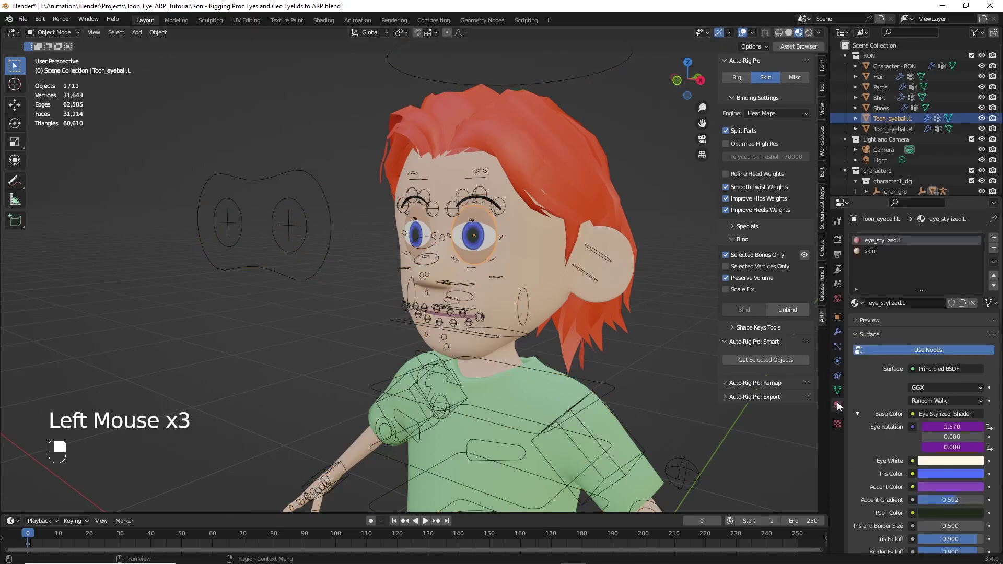
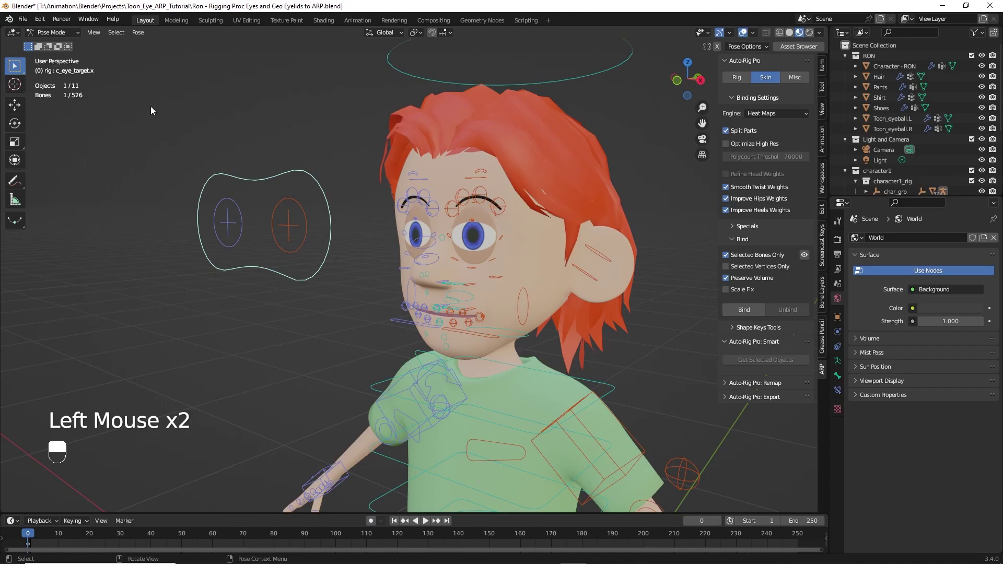
{"action": "key", "text": "g"}
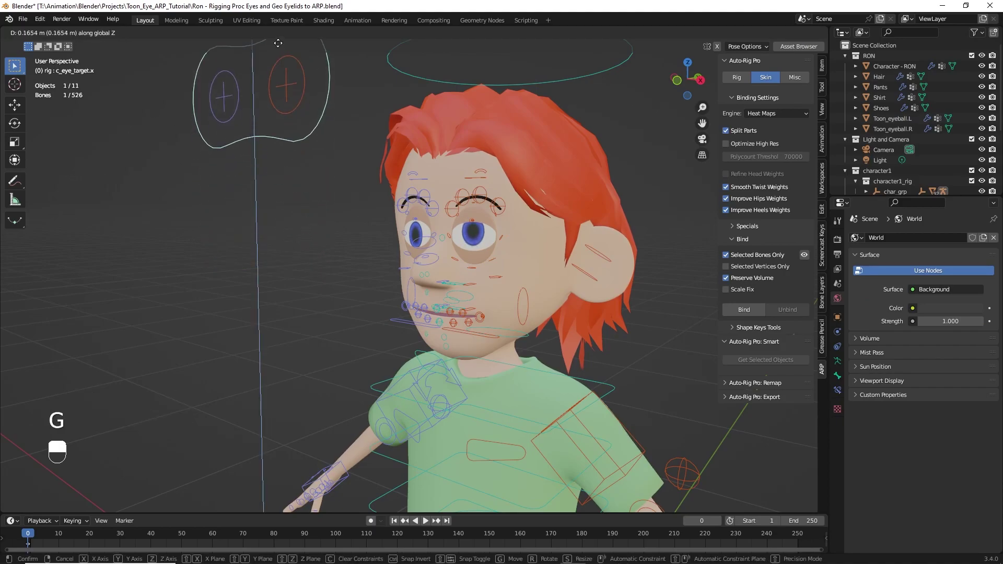
{"action": "left_click_drag", "start_coordinate": [309, 347], "coordinate": [354, 339]}
{"action": "left_click_drag", "start_coordinate": [356, 364], "coordinate": [338, 88]}
{"action": "left_click_drag", "start_coordinate": [326, 338], "coordinate": [302, 224]}
{"action": "left_click_drag", "start_coordinate": [326, 338], "coordinate": [302, 223]}
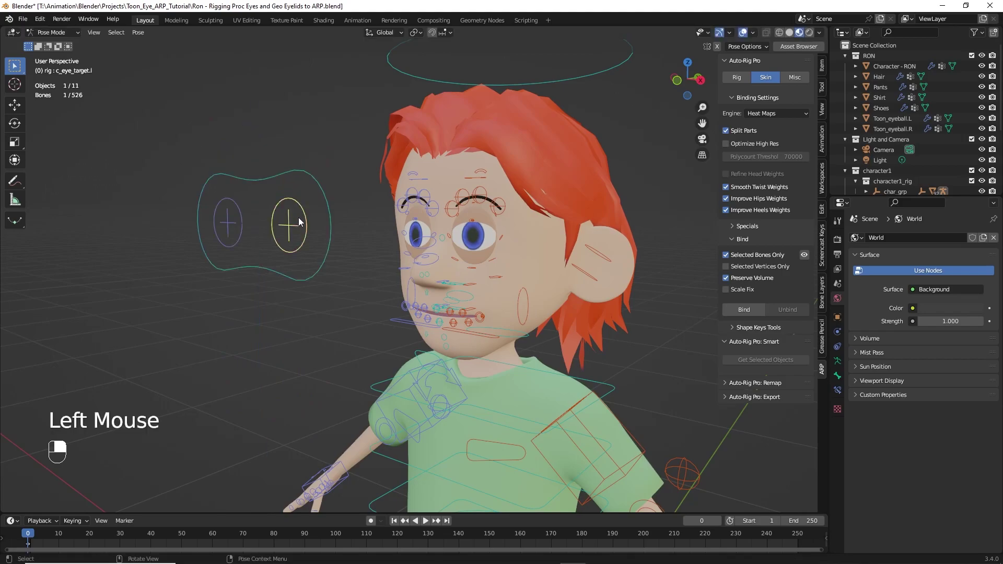
{"action": "key", "text": "g"}
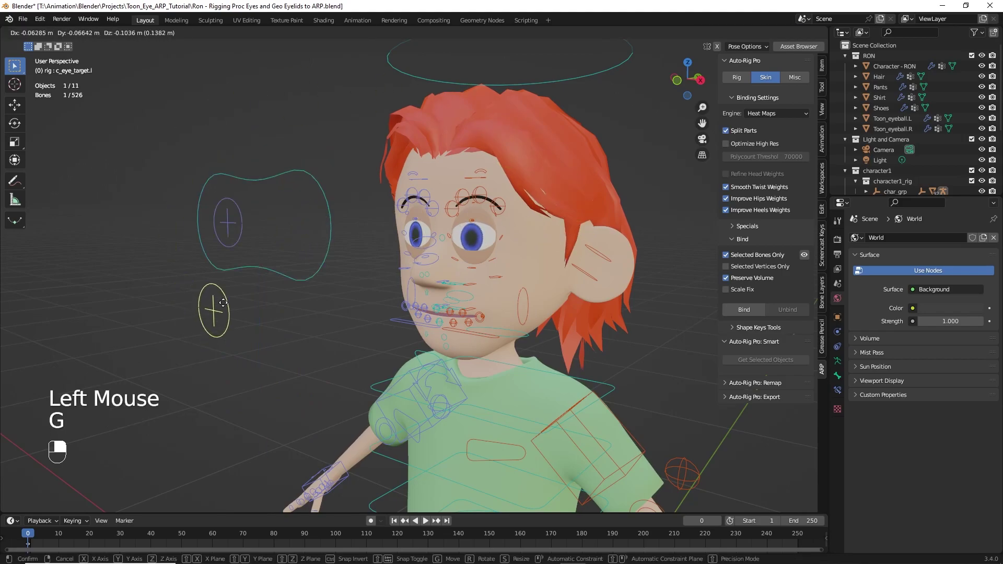
{"action": "left_click", "coordinate": [268, 279]}
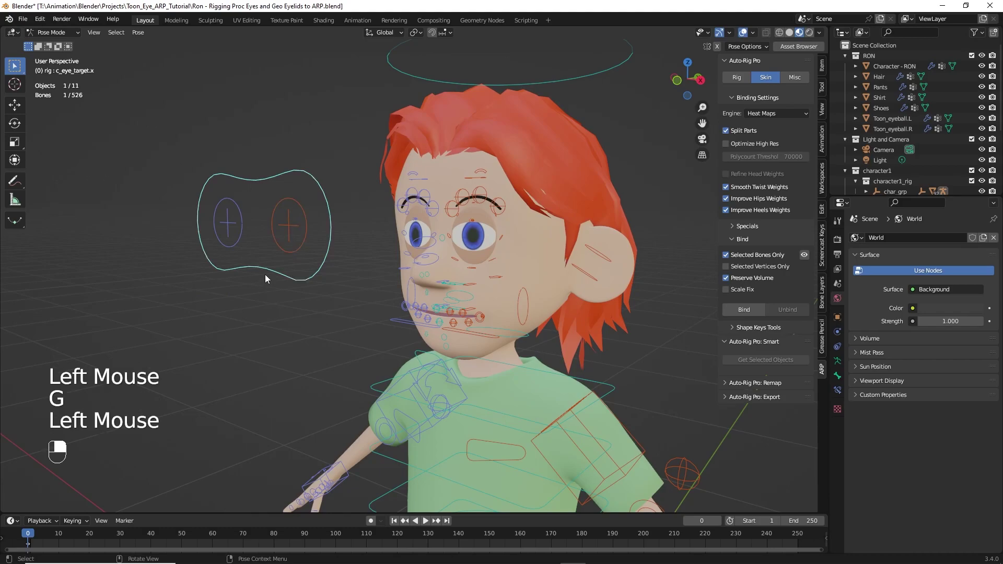
{"action": "key", "text": "g"}
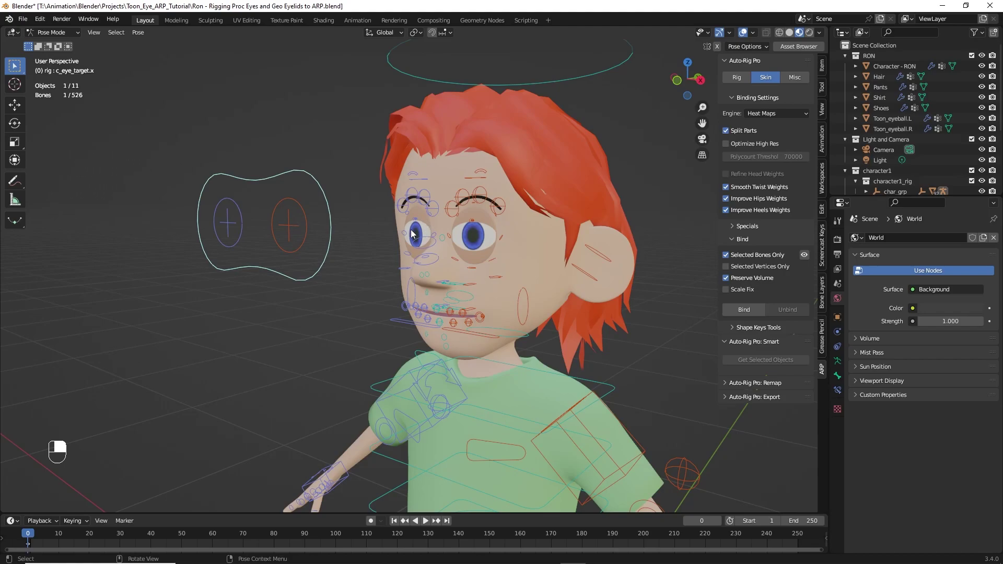
Leave pose mode, select Toon_eyeball.R and give its Eye Rotation a -location+1.57*var scripted driver
{"action": "scroll", "scroll_direction": "up", "scroll_amount": 3}
{"action": "scroll", "scroll_direction": "down", "scroll_amount": 3}
{"action": "middle_click", "coordinate": [360, 251]}
{"action": "middle_click", "coordinate": [547, 297]}
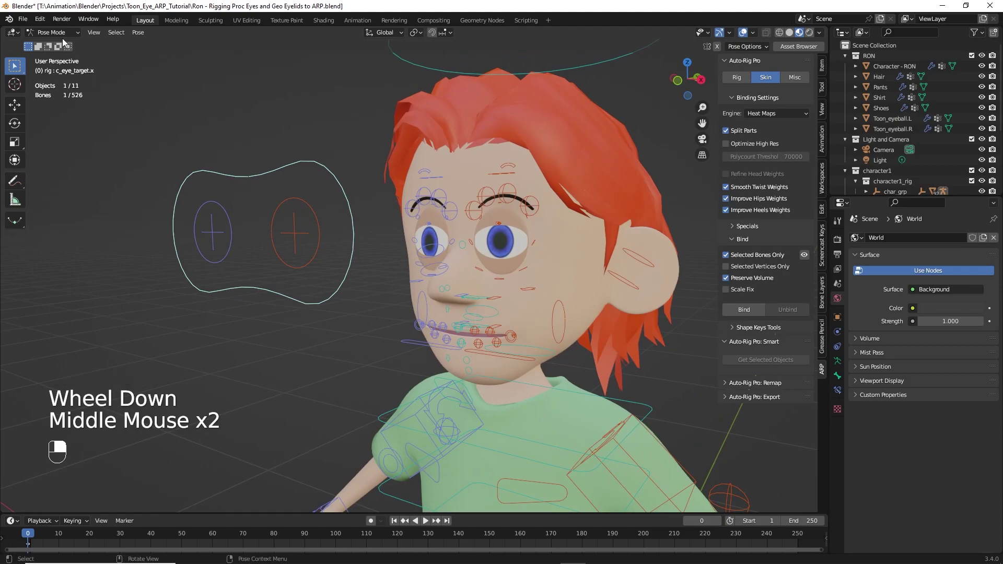
{"action": "left_click_drag", "start_coordinate": [66, 38], "coordinate": [498, 270]}
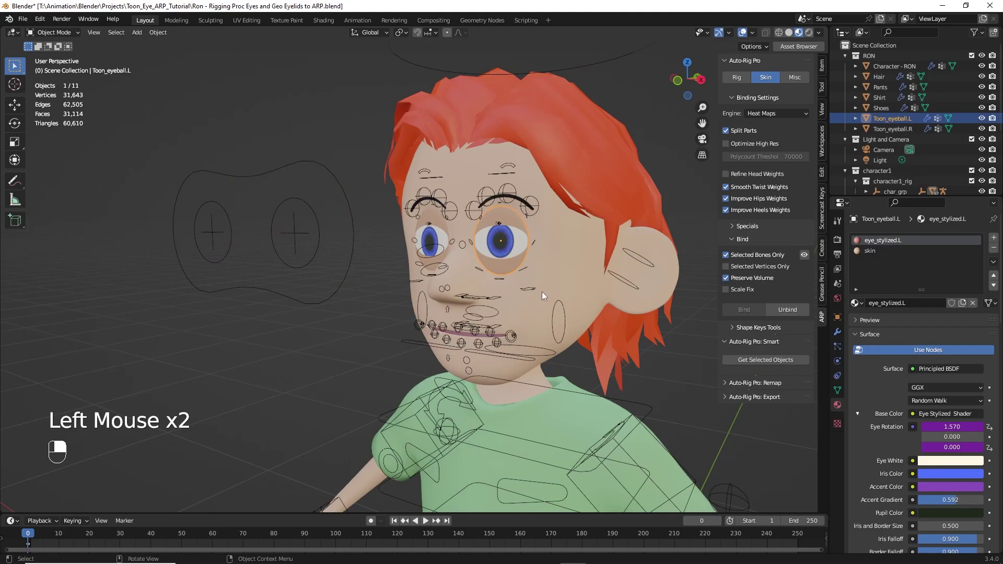
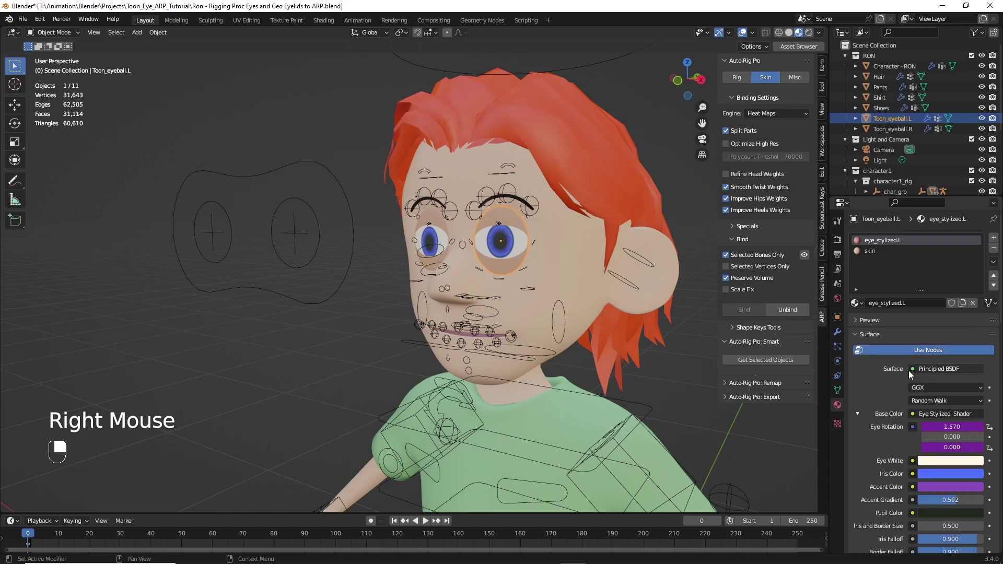
{"action": "left_click", "coordinate": [443, 229]}
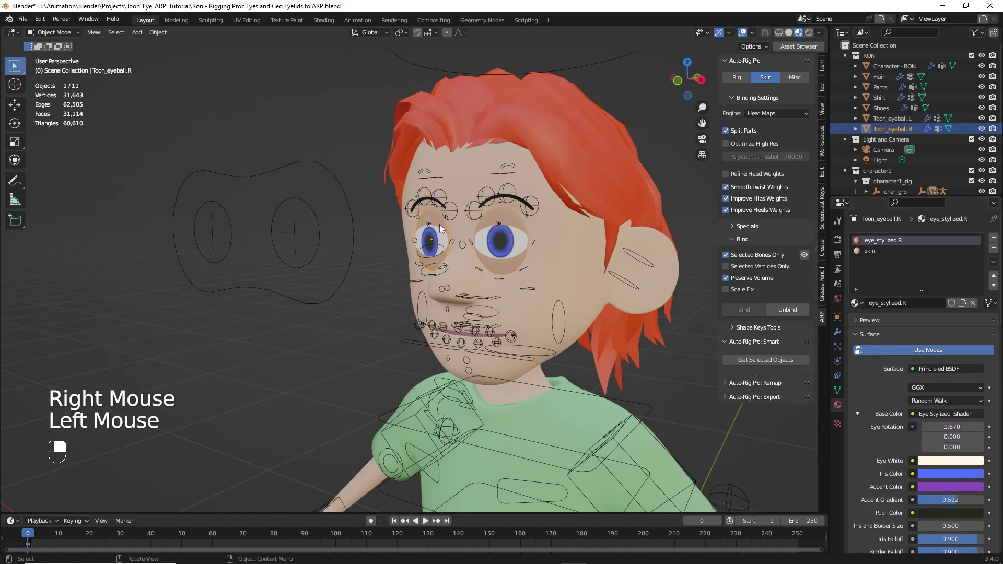
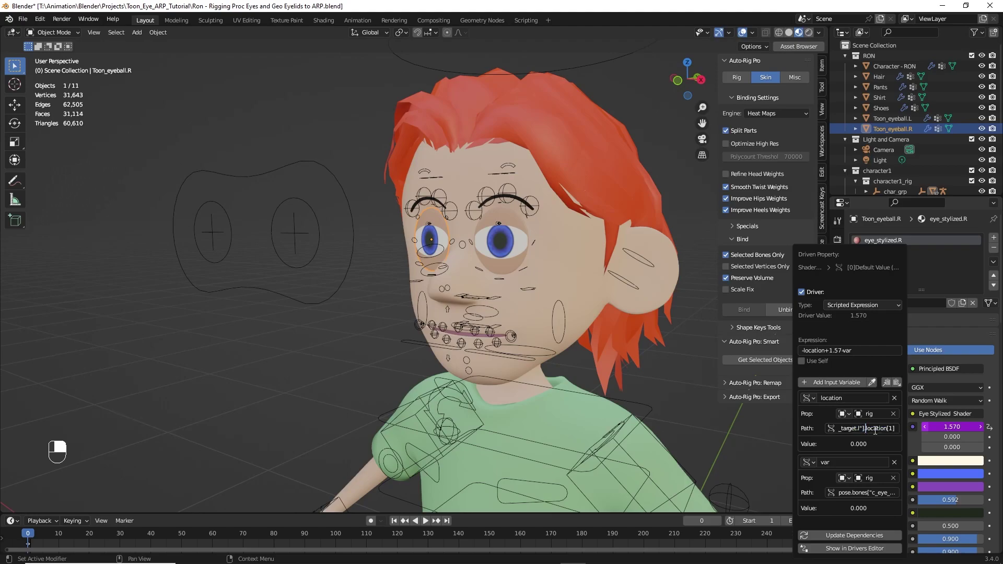
{"action": "key", "text": "Left"}
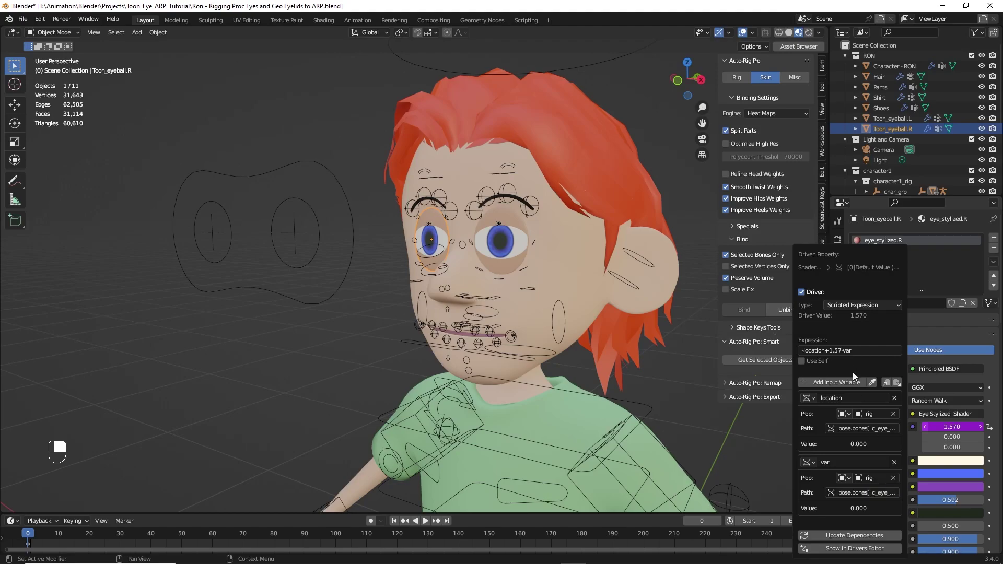
Dismiss the driver popover and reselect Toon_eyeball.R to check its Eye Rotation 1.570, 0, 0
{"action": "left_click", "coordinate": [508, 264]}
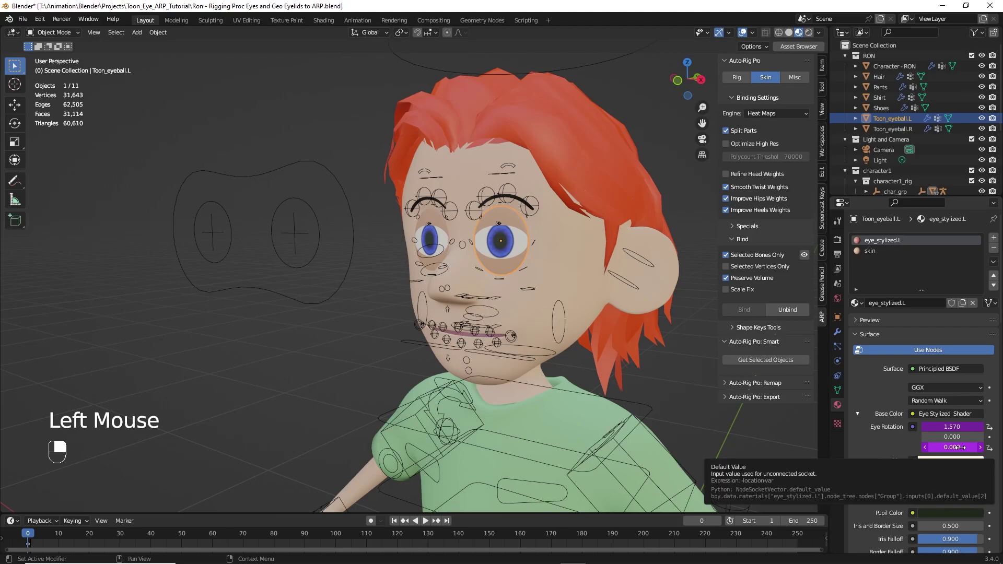
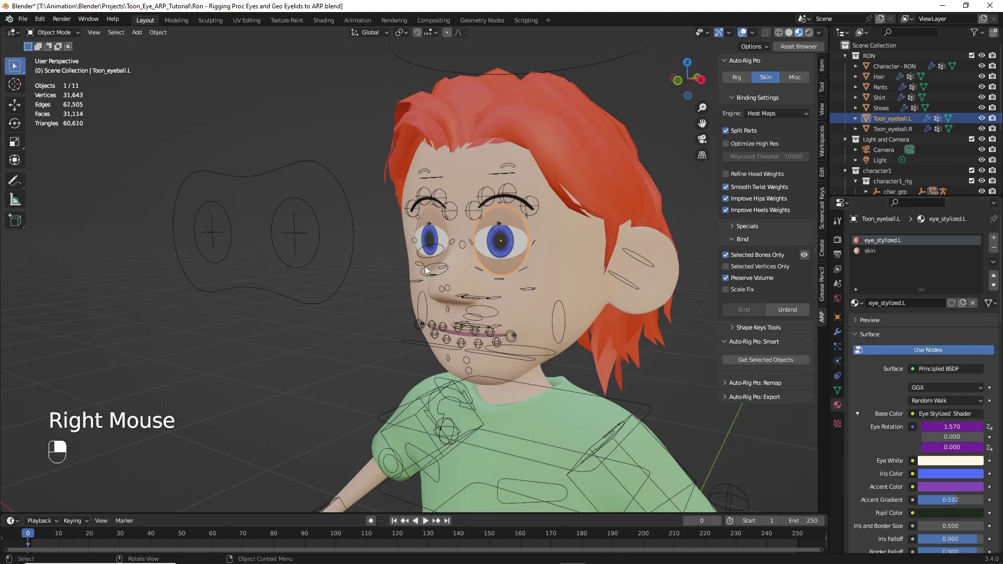
{"action": "left_click", "coordinate": [426, 232]}
{"action": "middle_click", "coordinate": [426, 232]}
{"action": "right_click", "coordinate": [426, 232]}
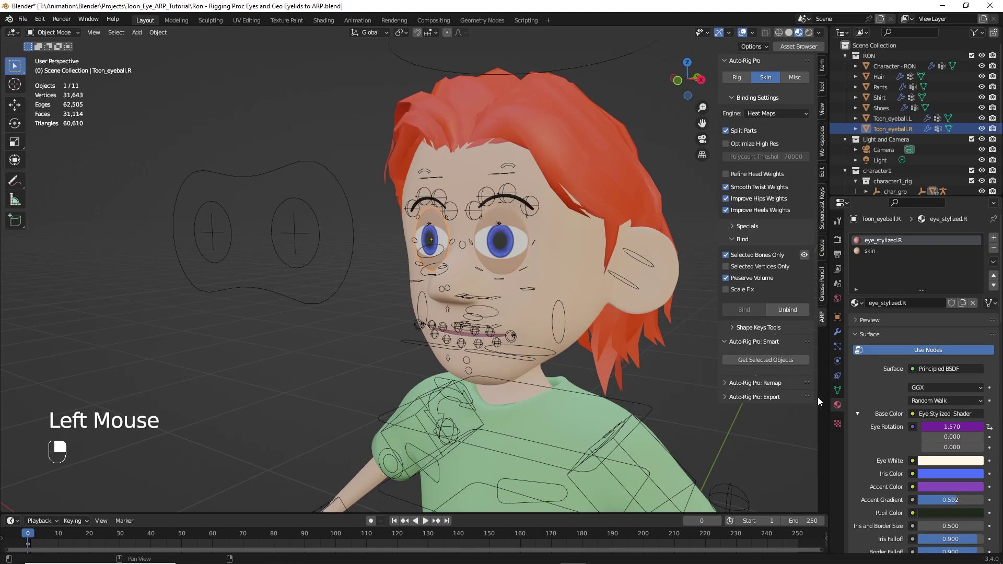
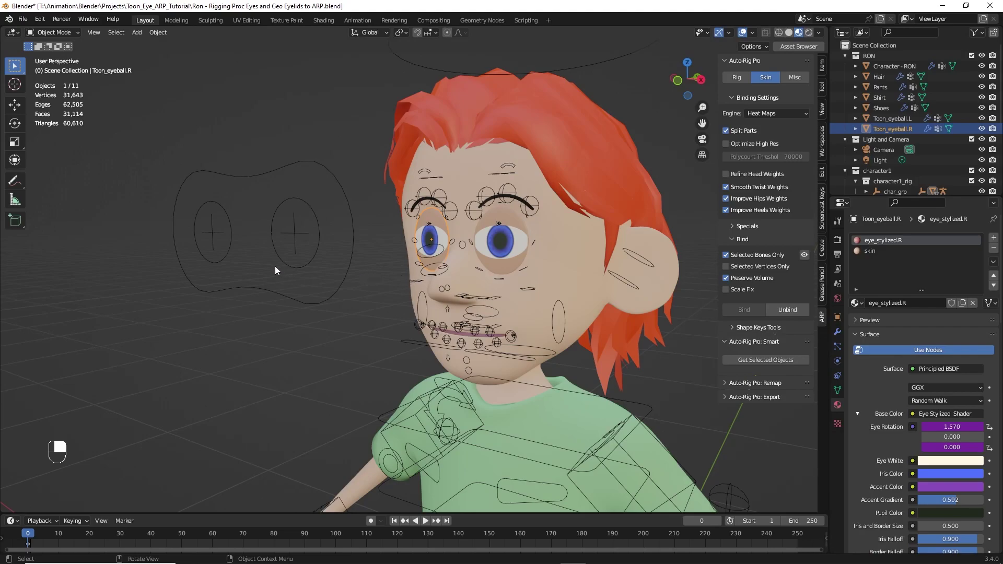
{"action": "left_click", "coordinate": [274, 292]}
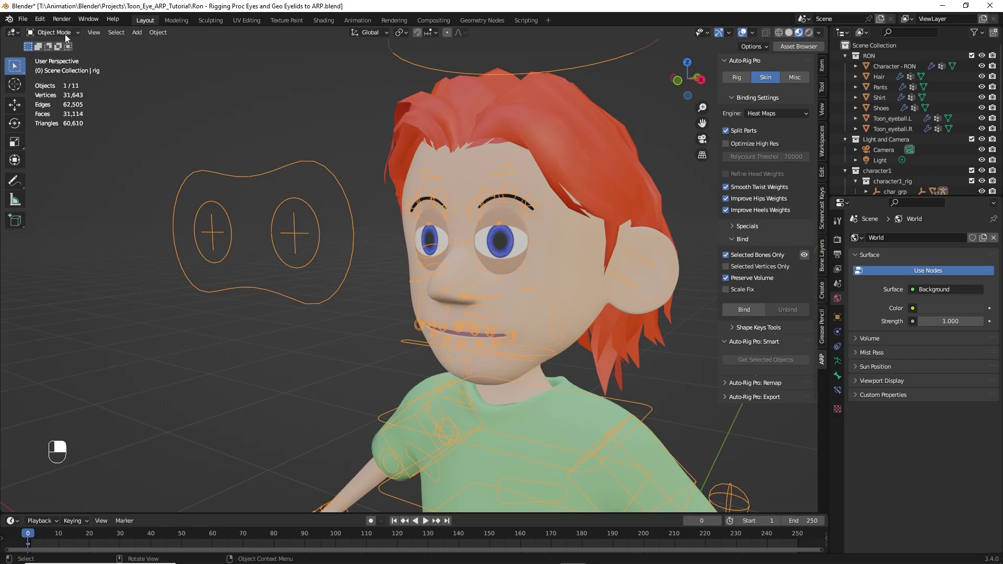
{"action": "left_click_drag", "start_coordinate": [69, 34], "coordinate": [225, 220]}
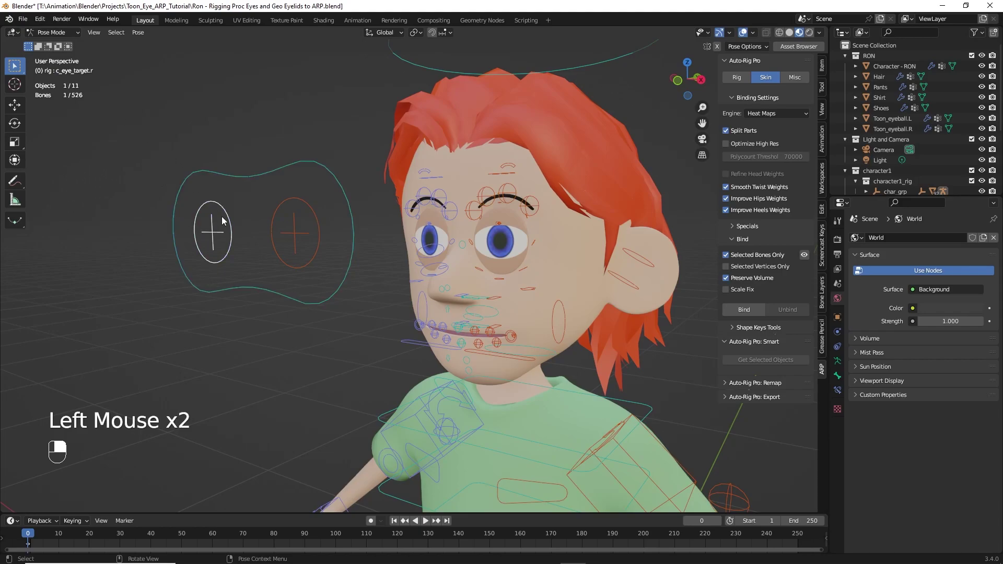
{"action": "key", "text": "g"}
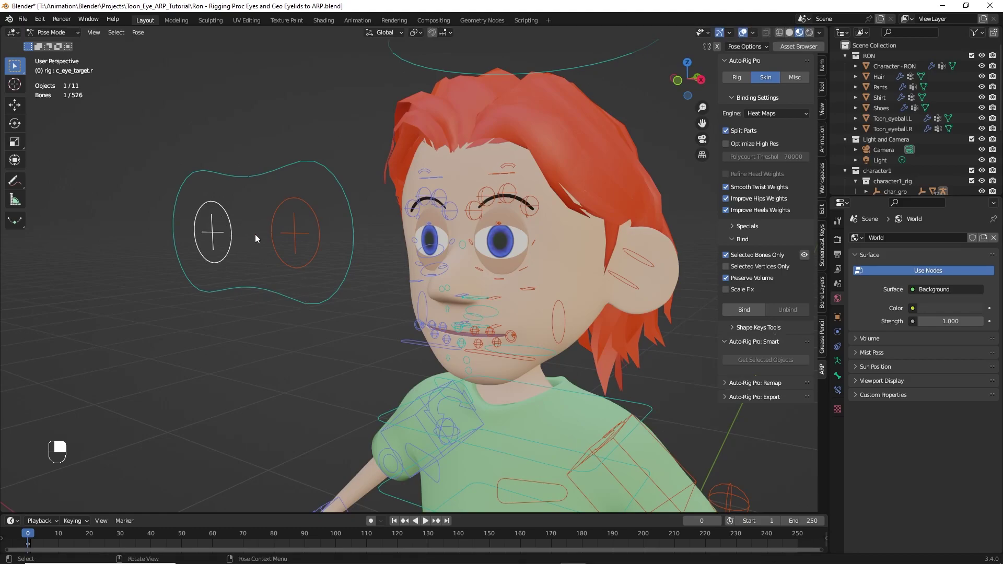
Return to object mode and select Toon_eyeball.R to show its eye_stylized.R Eye Rotation
{"action": "left_click_drag", "start_coordinate": [65, 34], "coordinate": [451, 253]}
{"action": "left_click", "coordinate": [445, 236]}
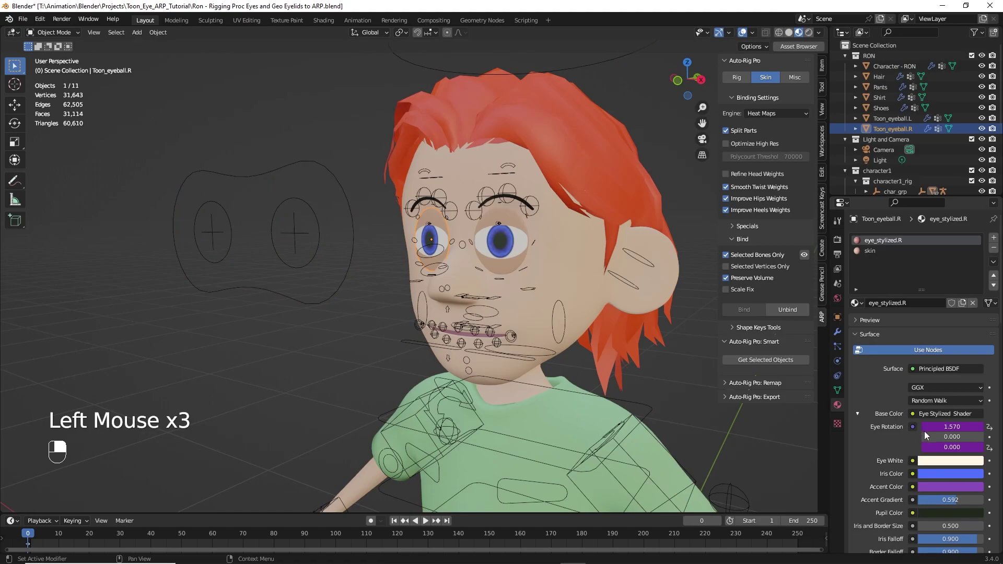
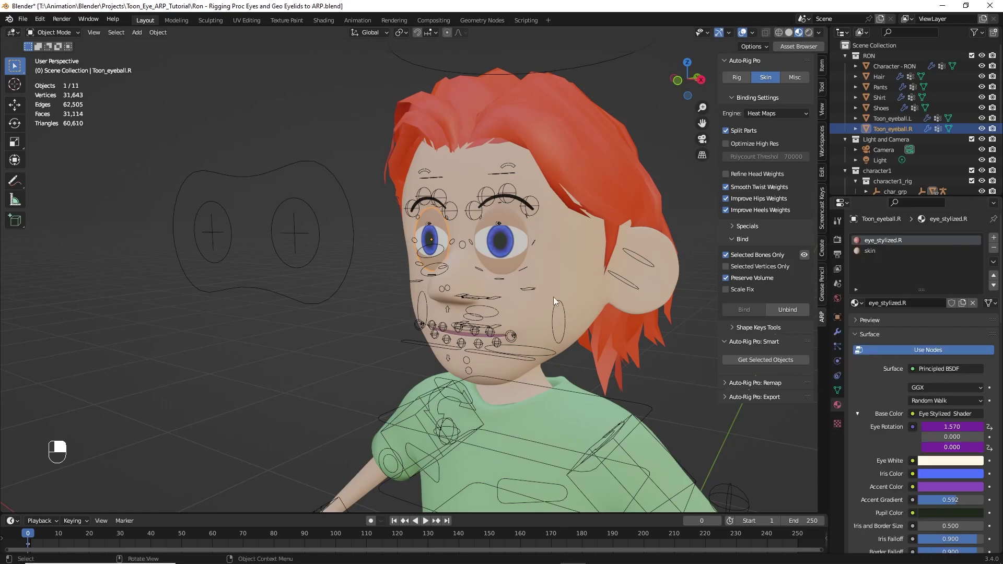
Enter pose mode on the rig, test-drag c_eye_target.r near the ear and return the eye targets to rest
{"action": "left_click", "coordinate": [254, 180]}
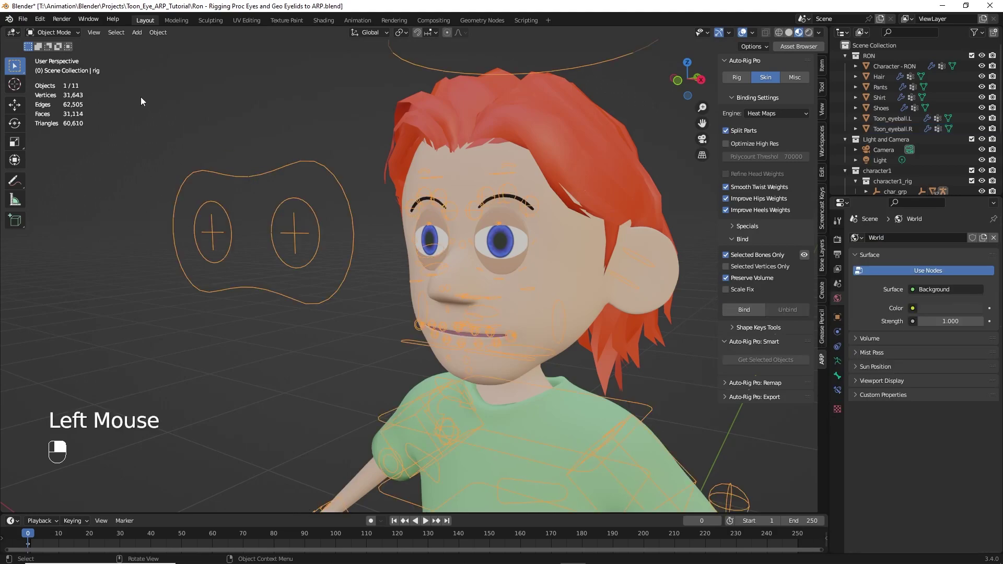
{"action": "left_click_drag", "start_coordinate": [64, 35], "coordinate": [212, 236]}
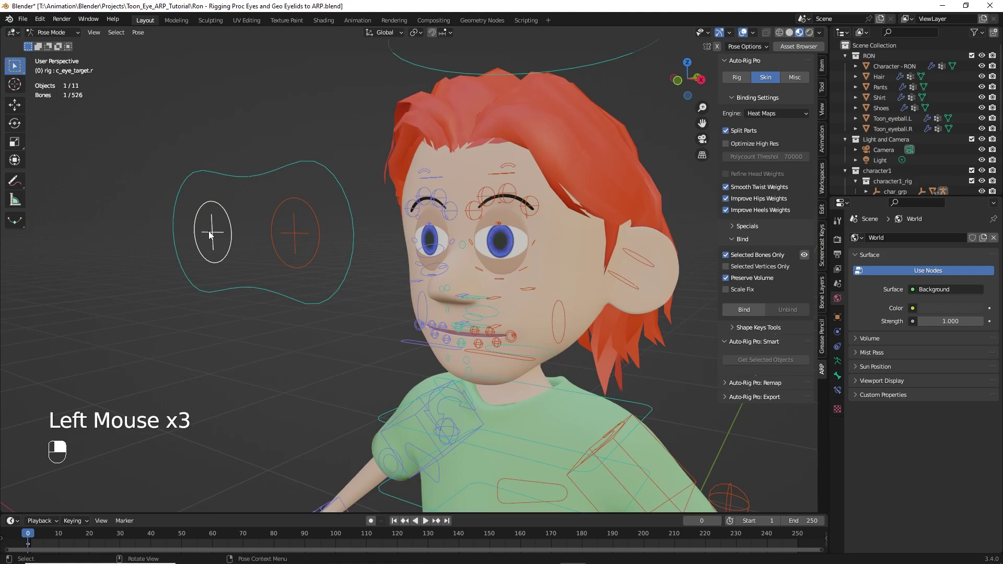
{"action": "key", "text": "g"}
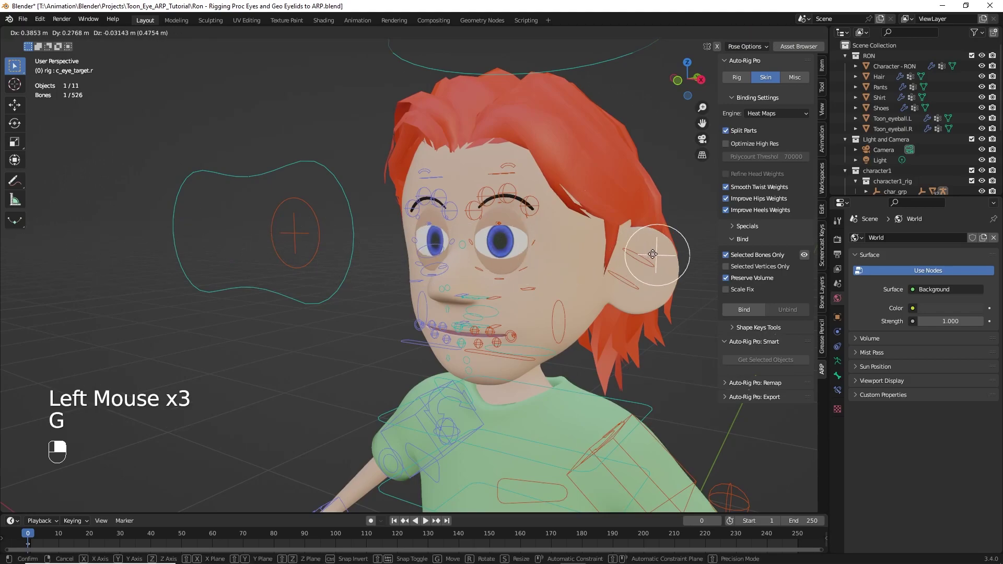
{"action": "left_click", "coordinate": [253, 290]}
{"action": "key", "text": "g"}
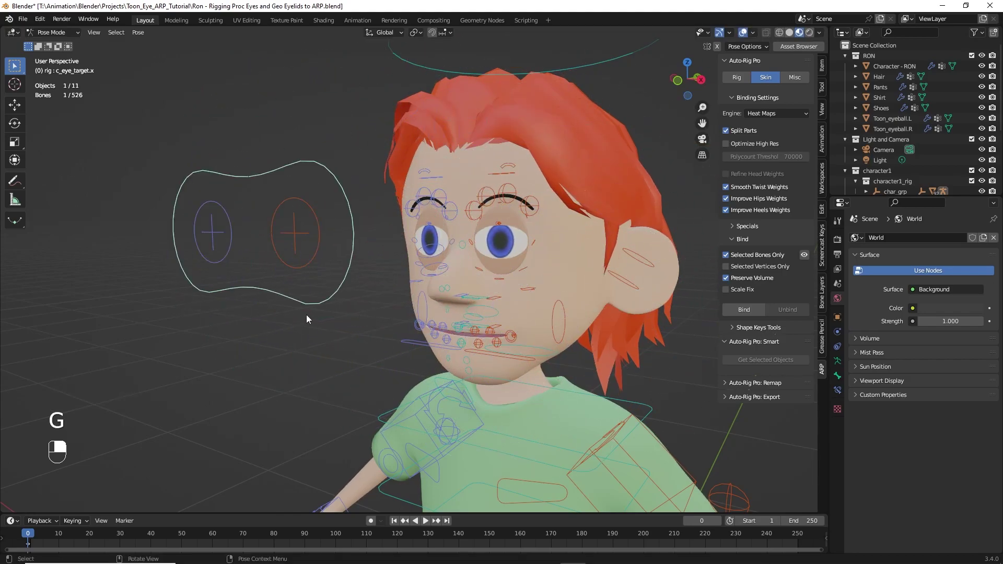
{"action": "key", "text": "g"}
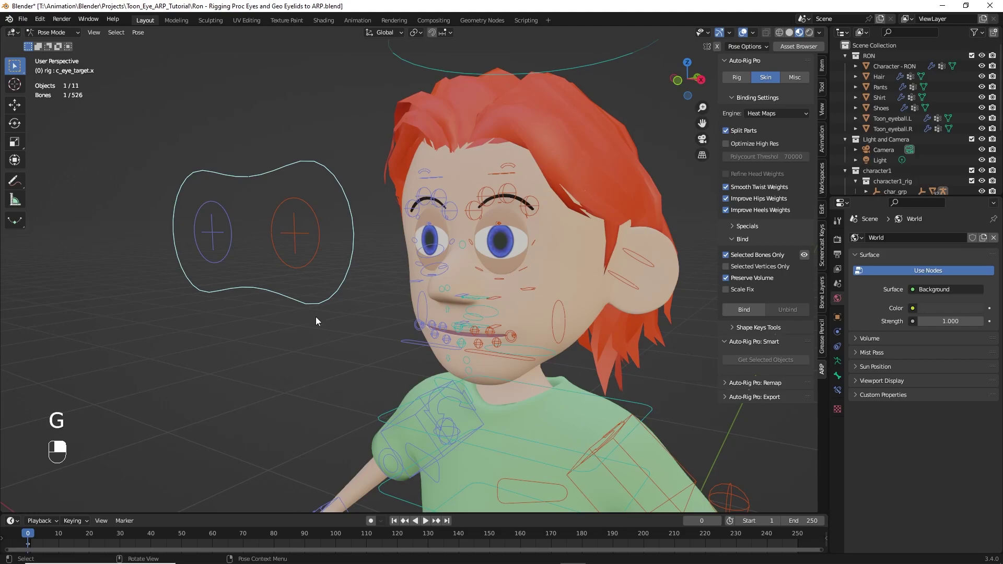